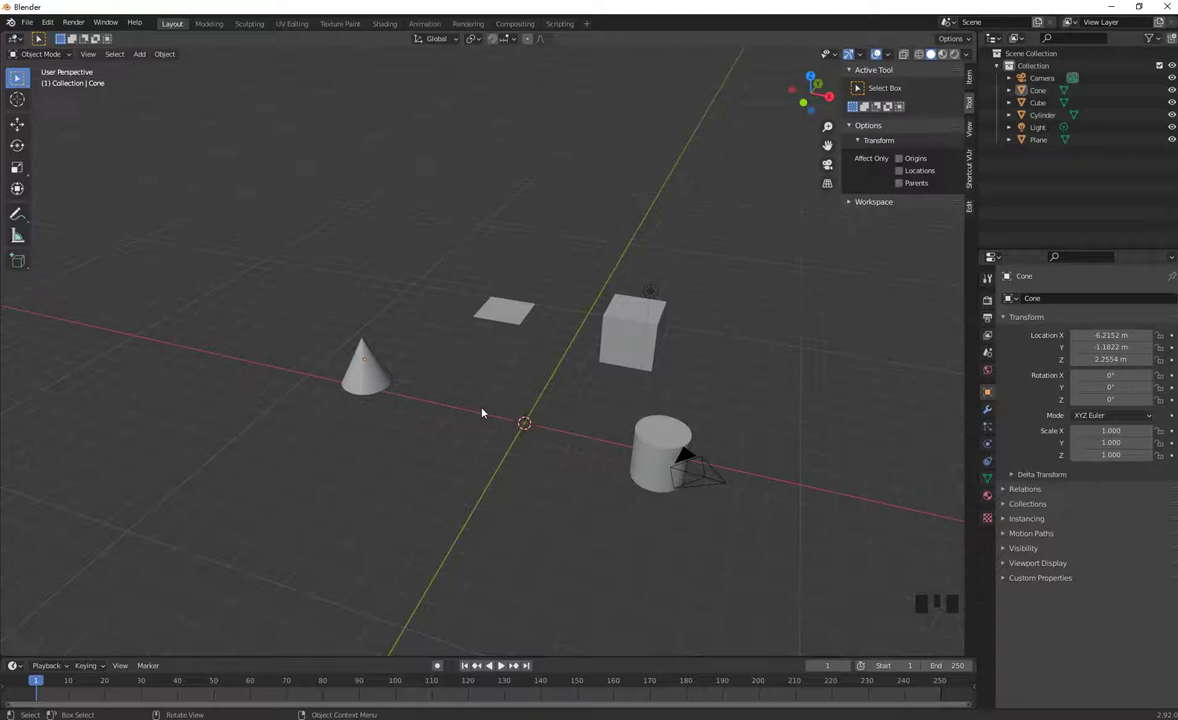
# Select the cube, cylinder and plane together and delete them from the scene
pyautogui.moveTo(556, 472); pyautogui.dragTo(634, 459)
pyautogui.click(634, 459)
pyautogui.click(651, 455)
pyautogui.click(627, 348)
pyautogui.click(523, 312)
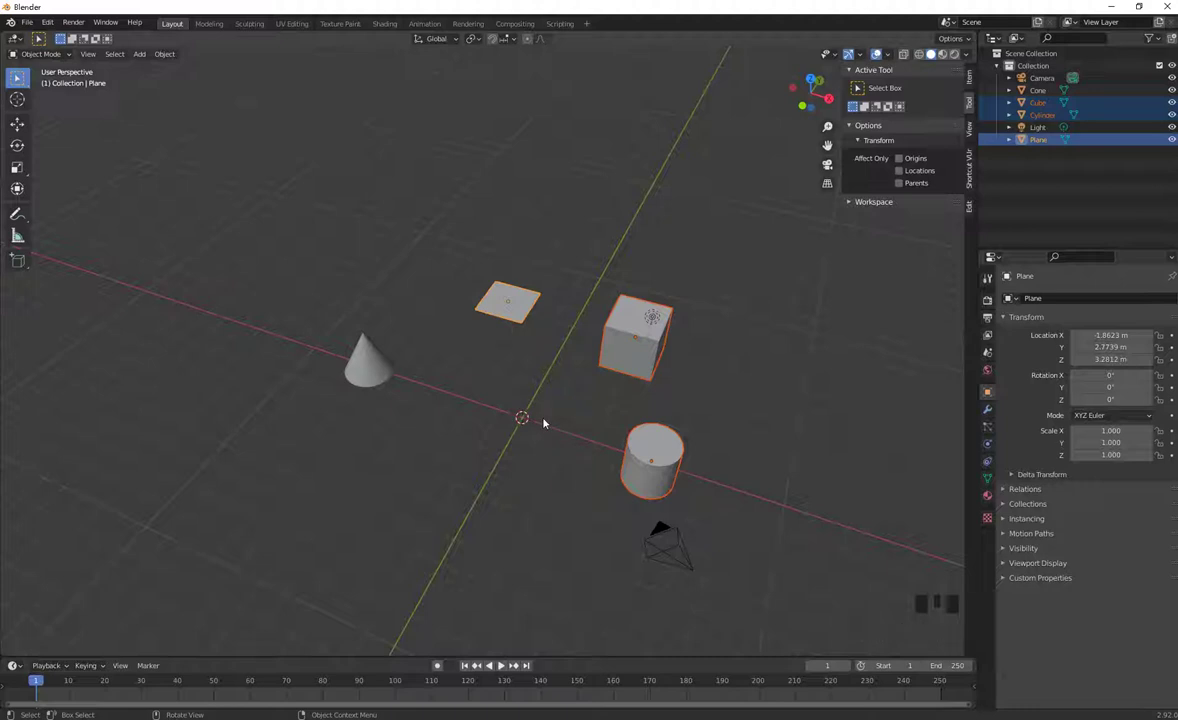
pyautogui.press('Delete')
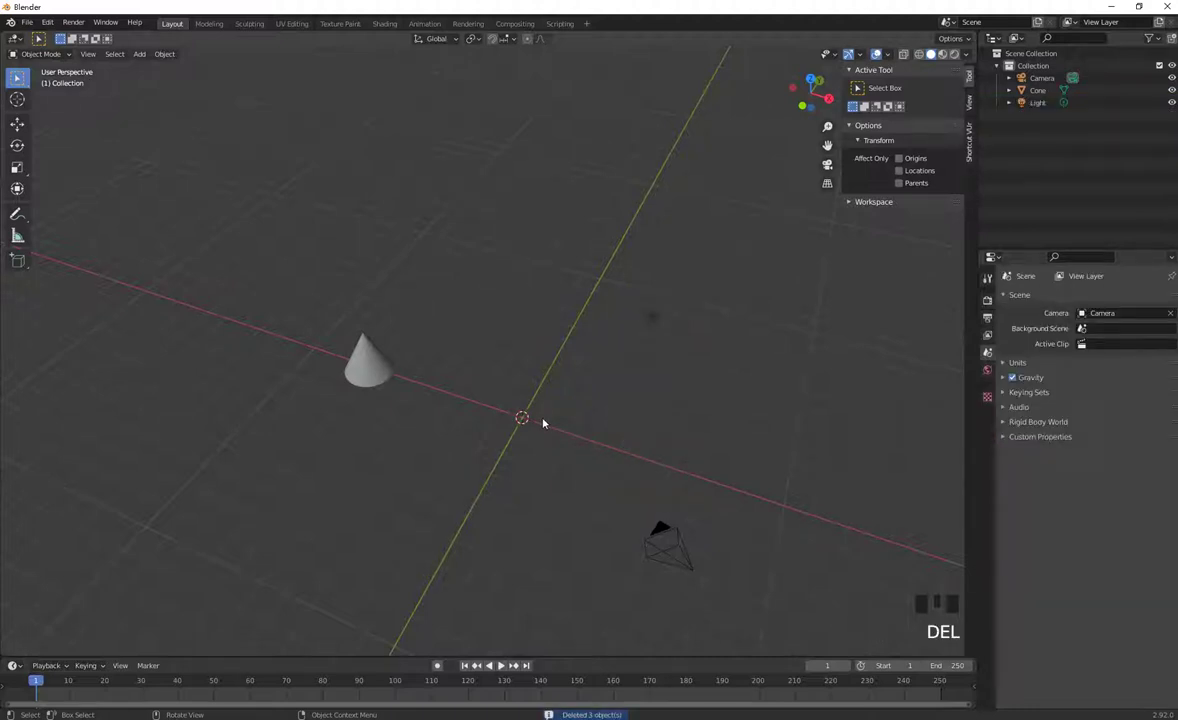
# Select the cone and delete it so only the camera and light remain
pyautogui.click(367, 369)
pyautogui.press('x')
pyautogui.click(625, 315)
pyautogui.click(383, 375)
pyautogui.press('x')
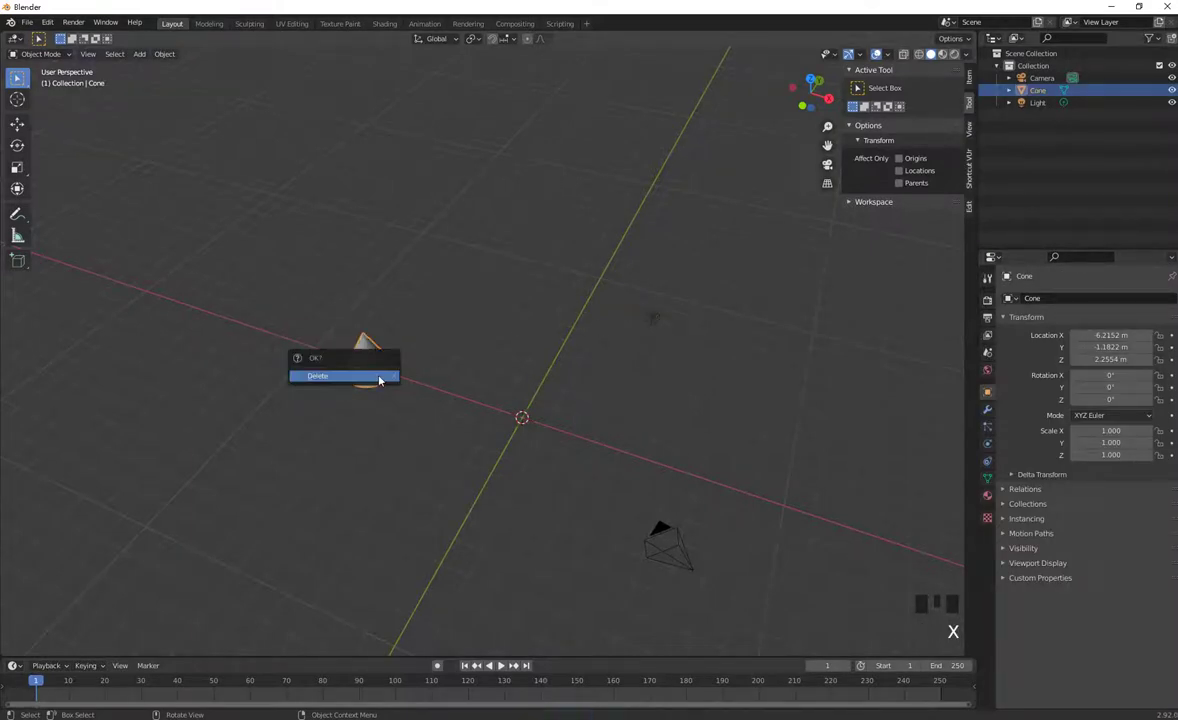
pyautogui.click(471, 351)
# Undo the deletions to bring the four mesh objects back
pyautogui.press('ctrl+z')
pyautogui.press('ctrl+z')
pyautogui.press('ctrl+z')
pyautogui.press('ctrl+z')
pyautogui.press('ctrl+z')
# Reselect objects and delete the cylinder
pyautogui.click(641, 480)
pyautogui.click(605, 355)
pyautogui.click(514, 317)
pyautogui.click(620, 344)
pyautogui.click(666, 472)
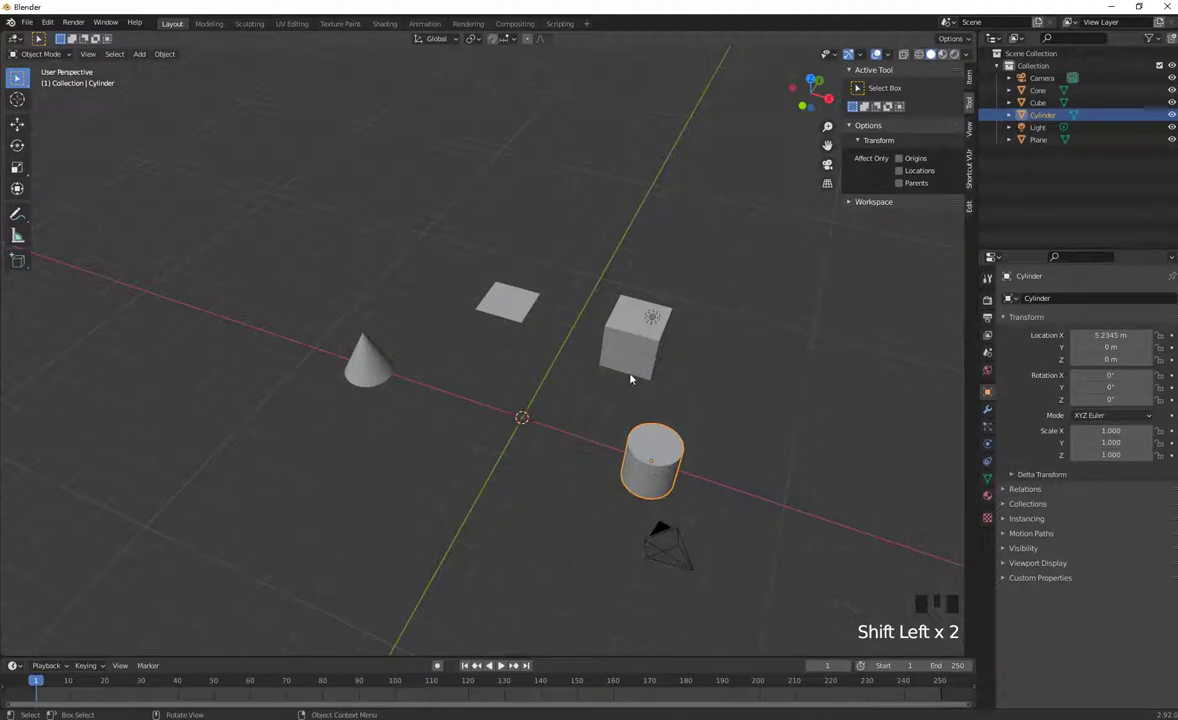
pyautogui.press('x')
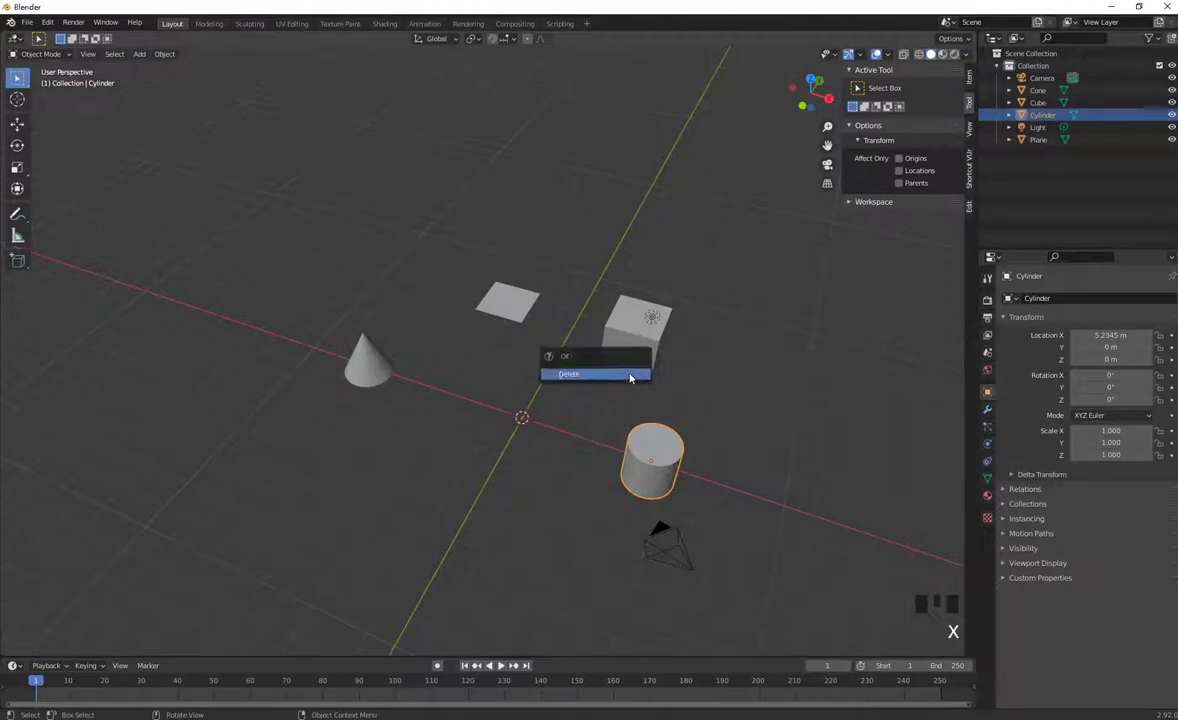
pyautogui.click(633, 351)
# Delete the remaining plane, cube and cone one by one until only Camera and Light are left
pyautogui.press('x')
pyautogui.click(498, 306)
pyautogui.press('x')
pyautogui.click(368, 365)
pyautogui.press('x')
pyautogui.moveTo(574, 422); pyautogui.dragTo(554, 419)
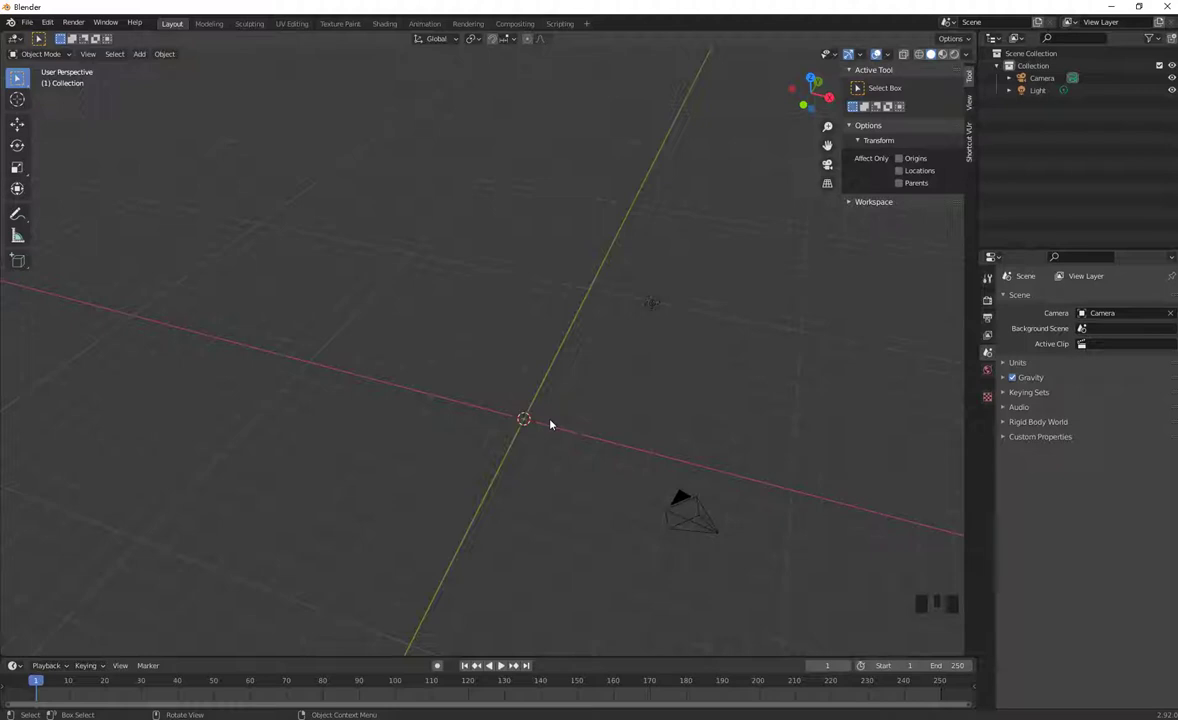
pyautogui.press('x')
pyautogui.click(551, 503)
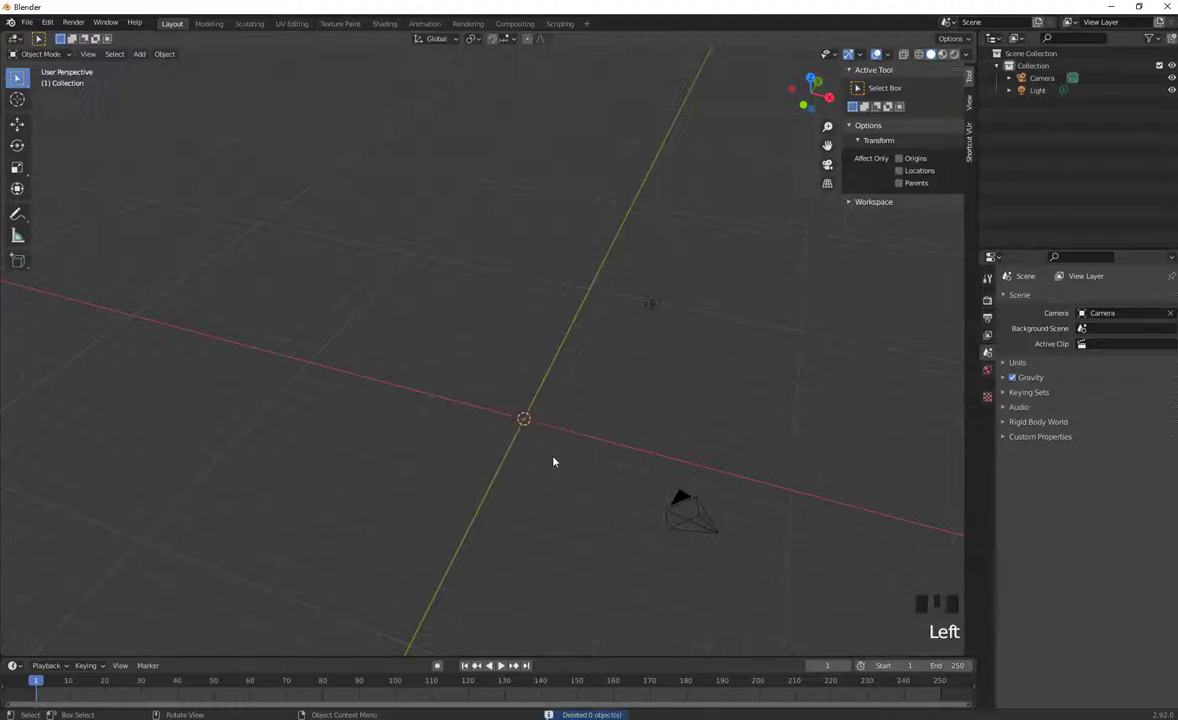
pyautogui.press('shift+a')
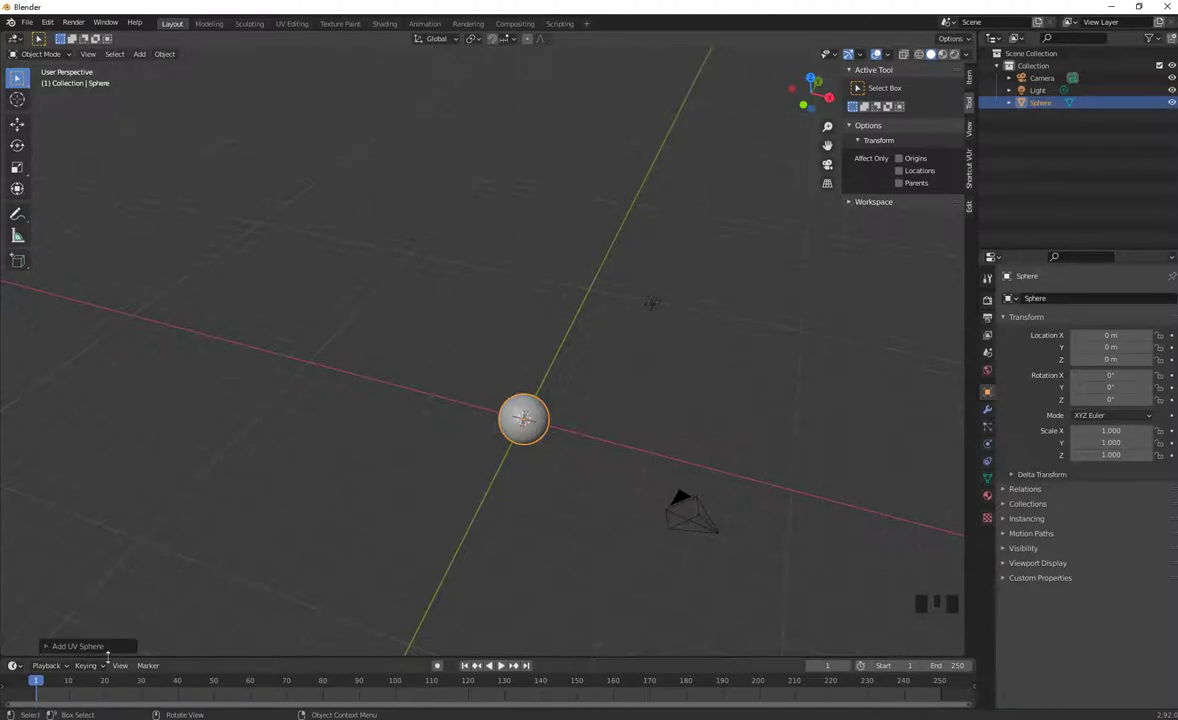
pyautogui.click(358, 336)
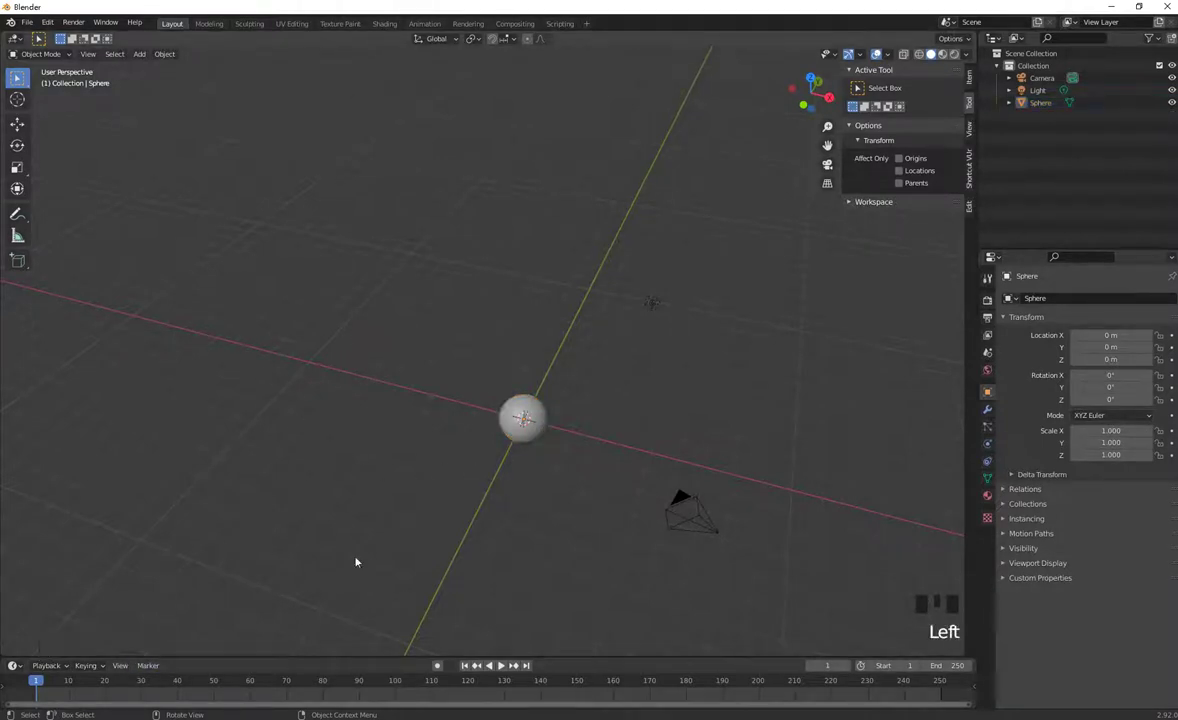
pyautogui.click(533, 433)
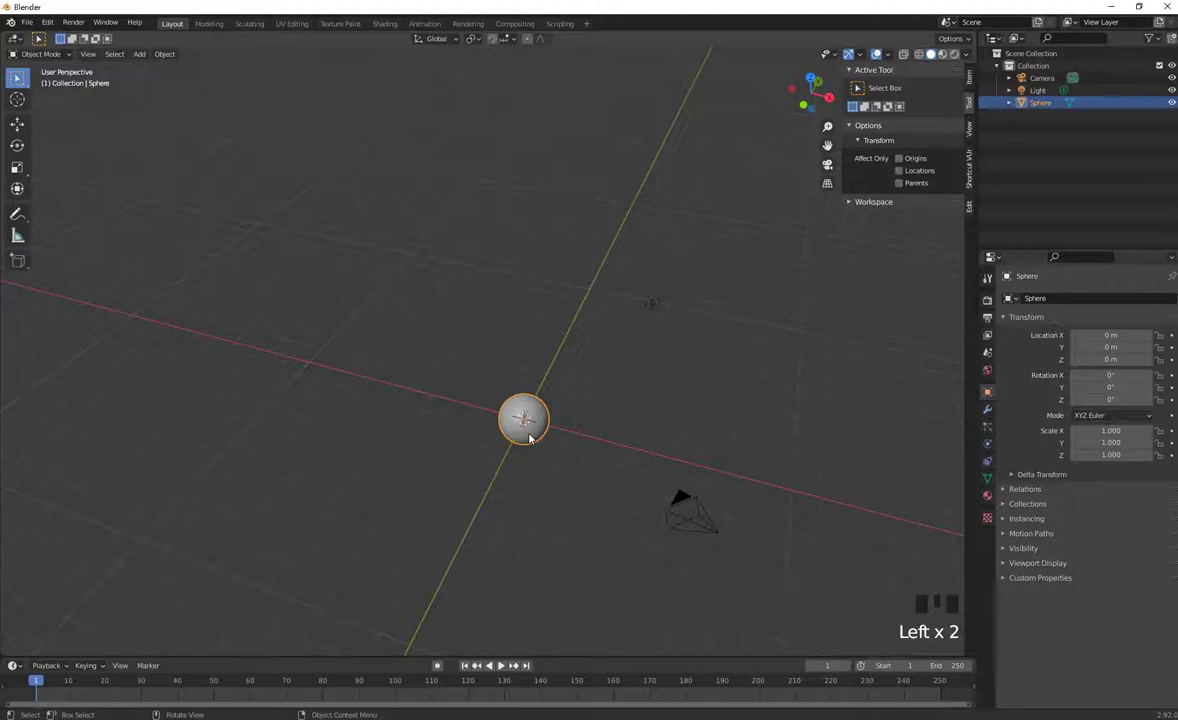
pyautogui.press('x')
pyautogui.press('shift+s')
pyautogui.press('shift+a')
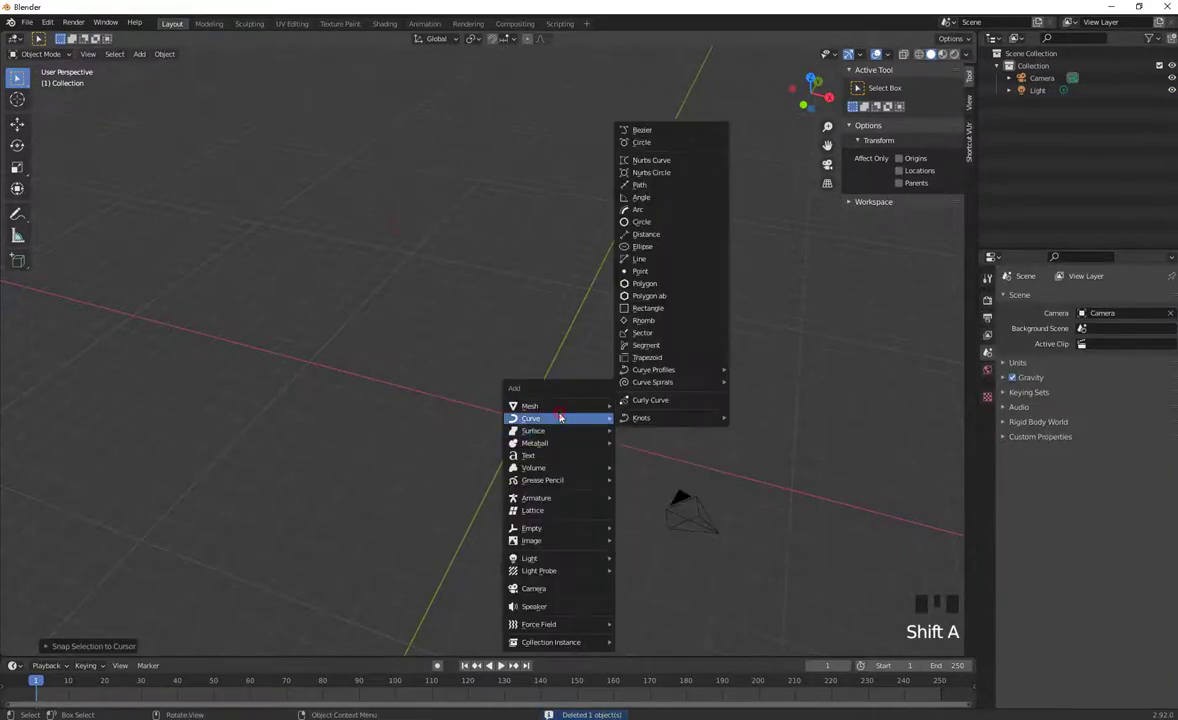
pyautogui.press('shift+a')
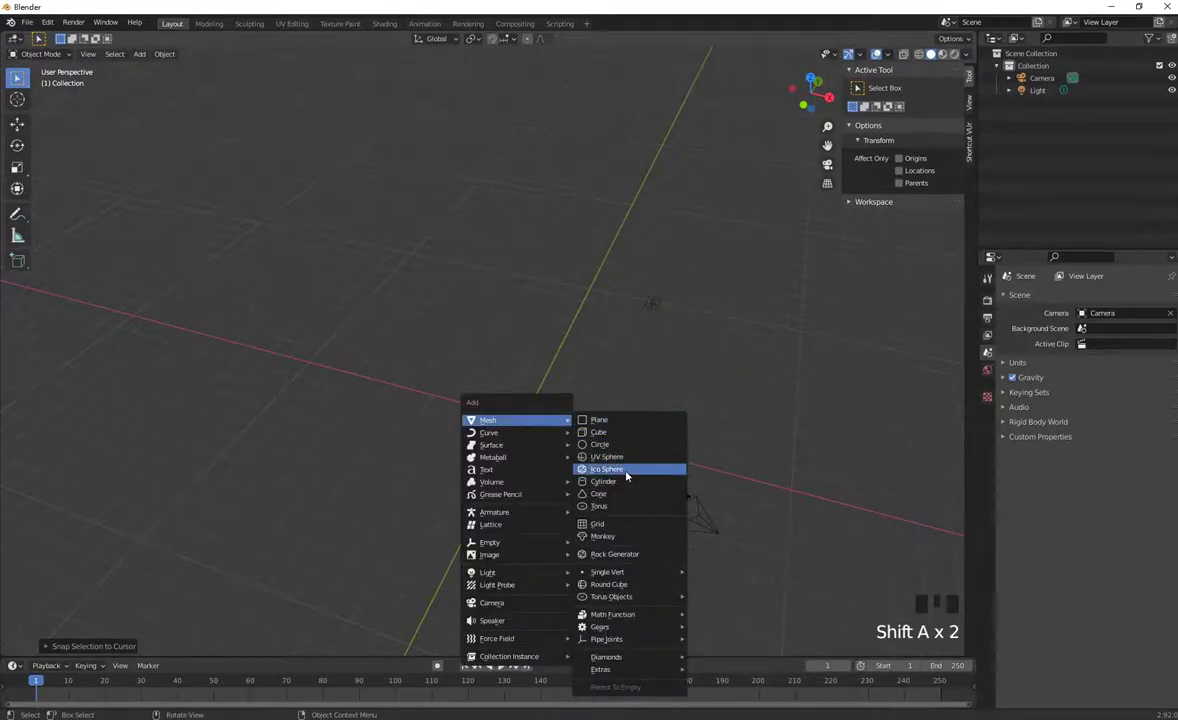
pyautogui.moveTo(57, 650); pyautogui.dragTo(549, 458)
pyautogui.scroll(3)
pyautogui.moveTo(671, 444); pyautogui.dragTo(584, 313)
pyautogui.scroll(3)
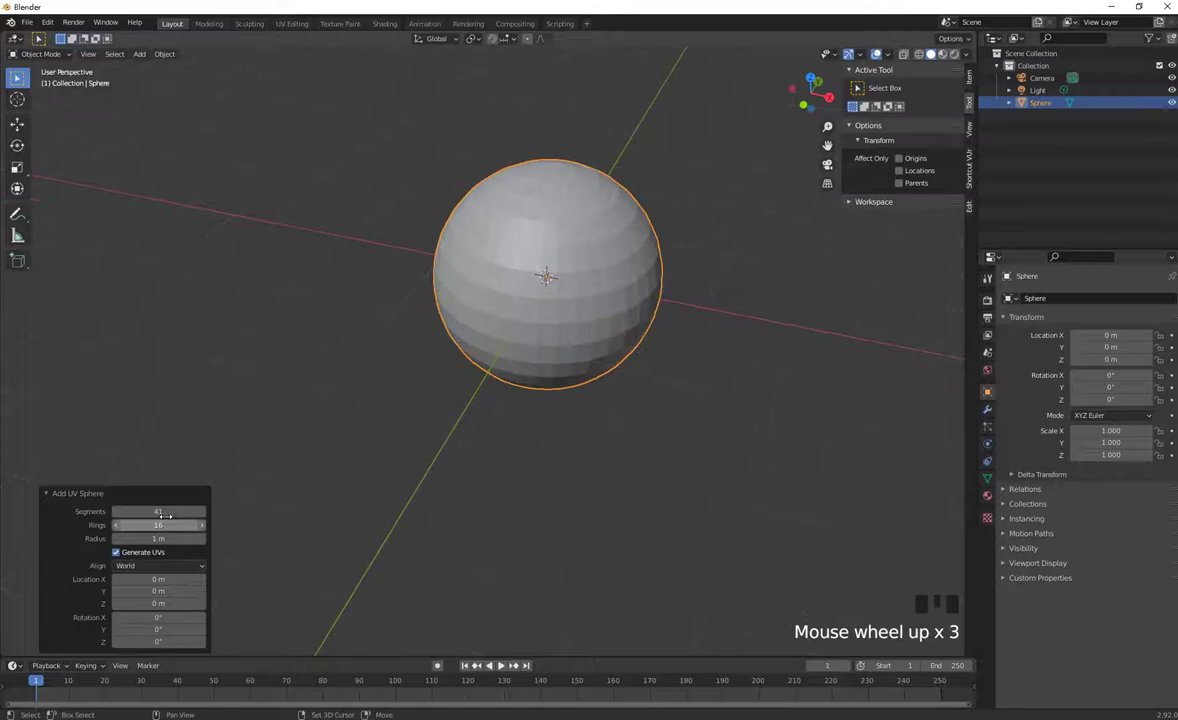
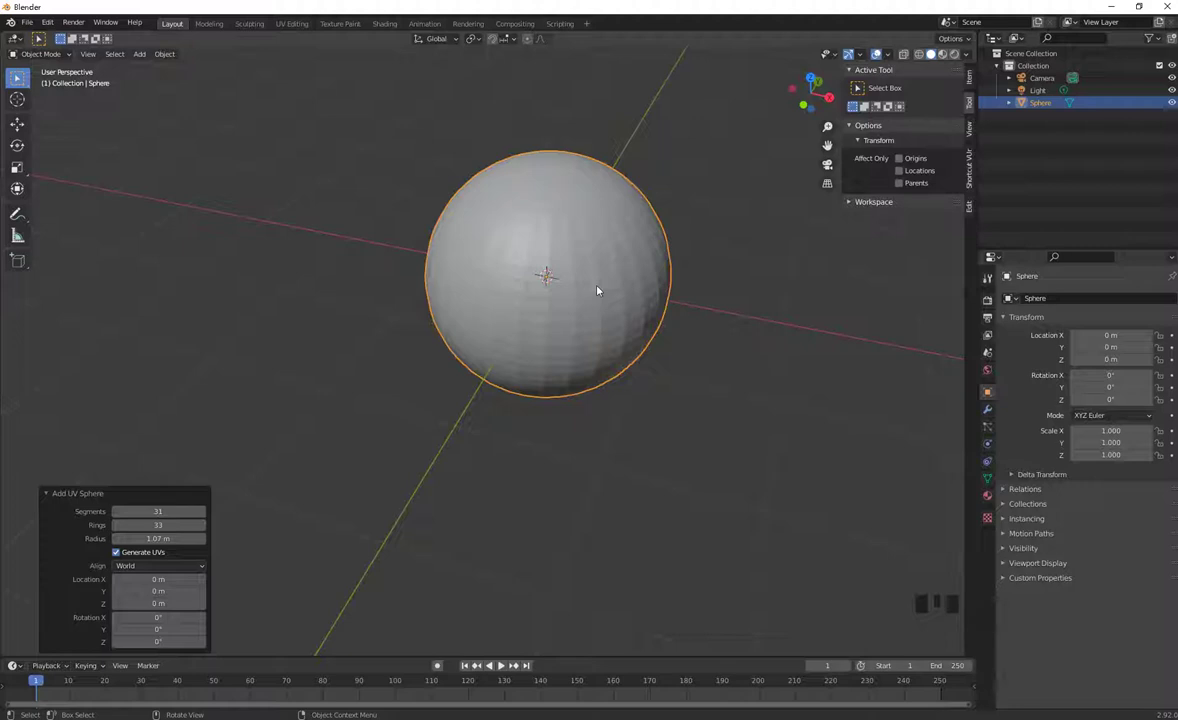
pyautogui.moveTo(709, 355); pyautogui.dragTo(667, 344)
pyautogui.click(551, 309)
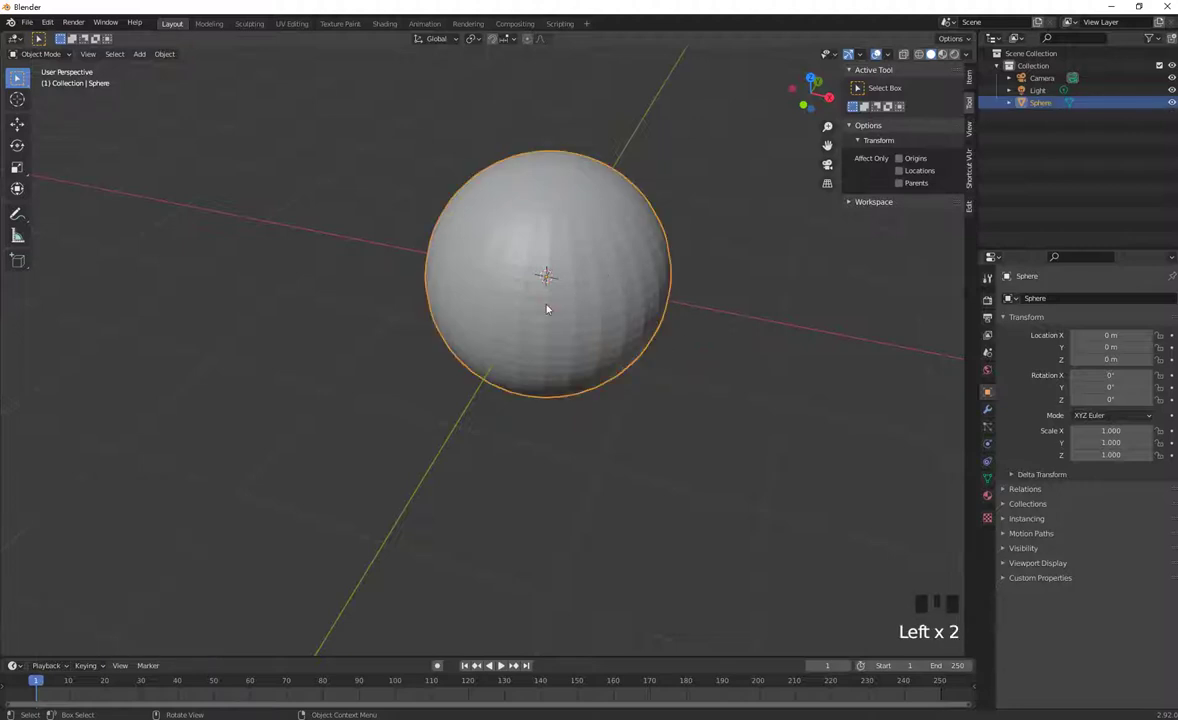
pyautogui.click(599, 467)
pyautogui.click(549, 287)
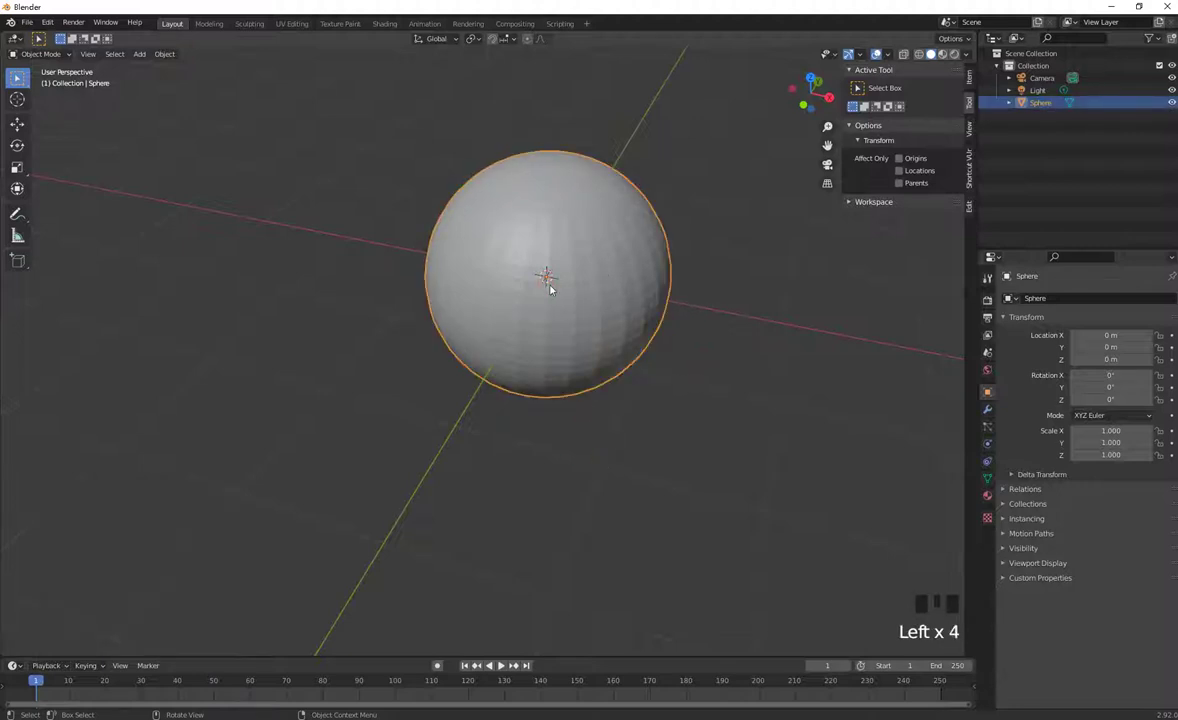
pyautogui.press('x')
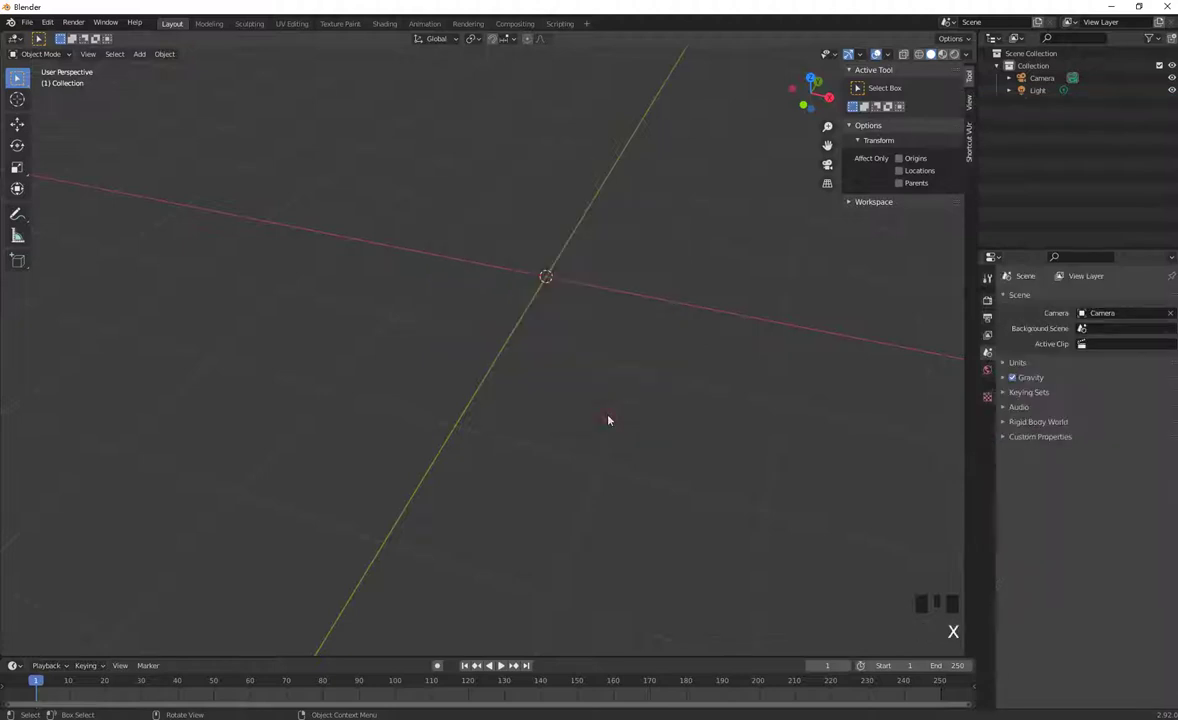
# Add a default 2 m cube at the origin and check it through the camera view
pyautogui.press('shift+s')
pyautogui.press('shift+a')
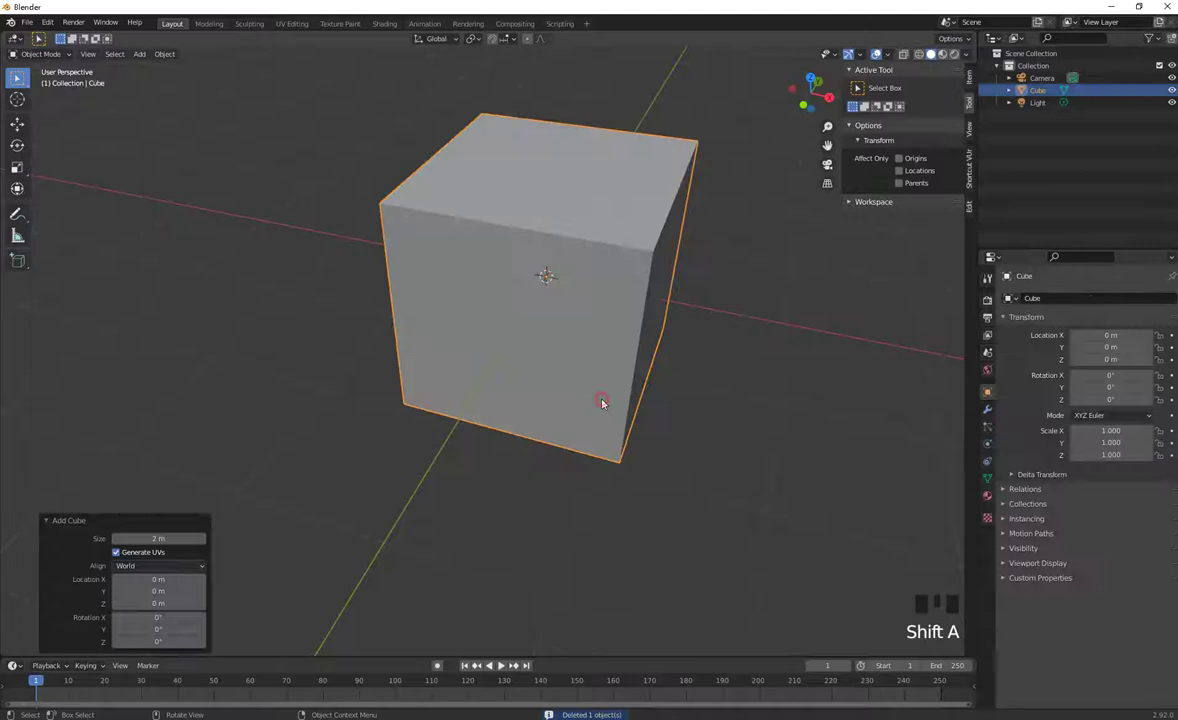
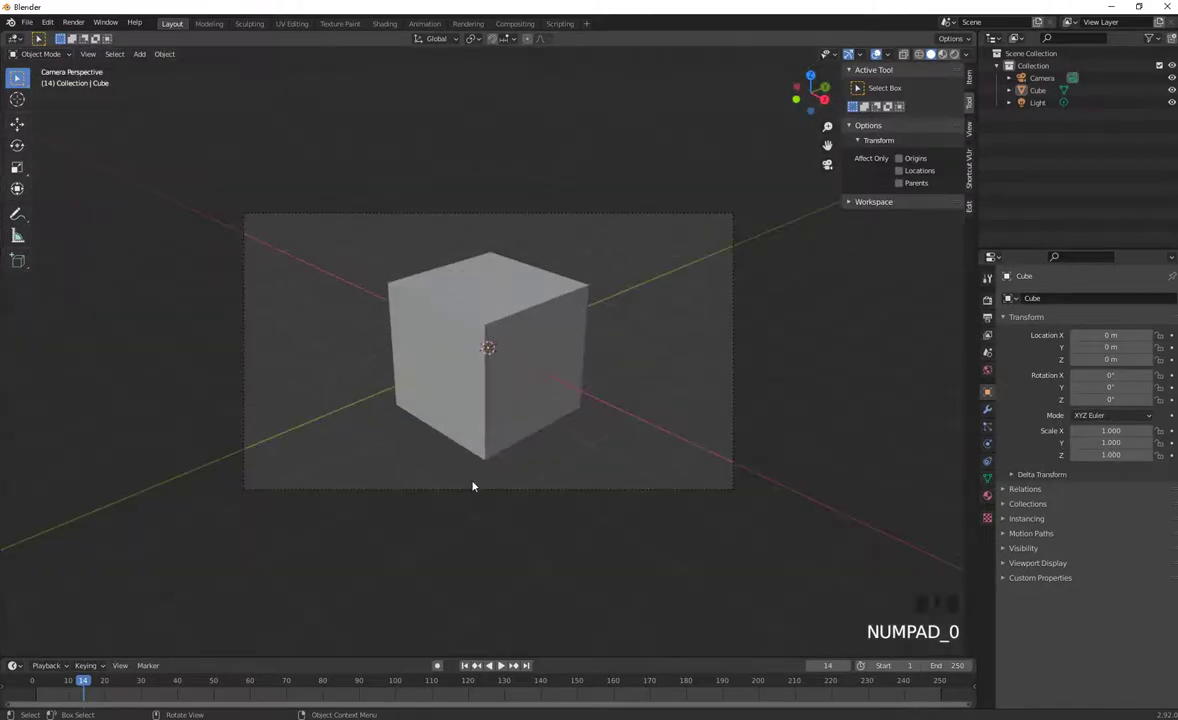
pyautogui.press('space')
pyautogui.press('Right')
pyautogui.press('space')
# Orbit around the new cube and select it in the viewport
pyautogui.moveTo(422, 375); pyautogui.dragTo(507, 349)
pyautogui.click(507, 349)
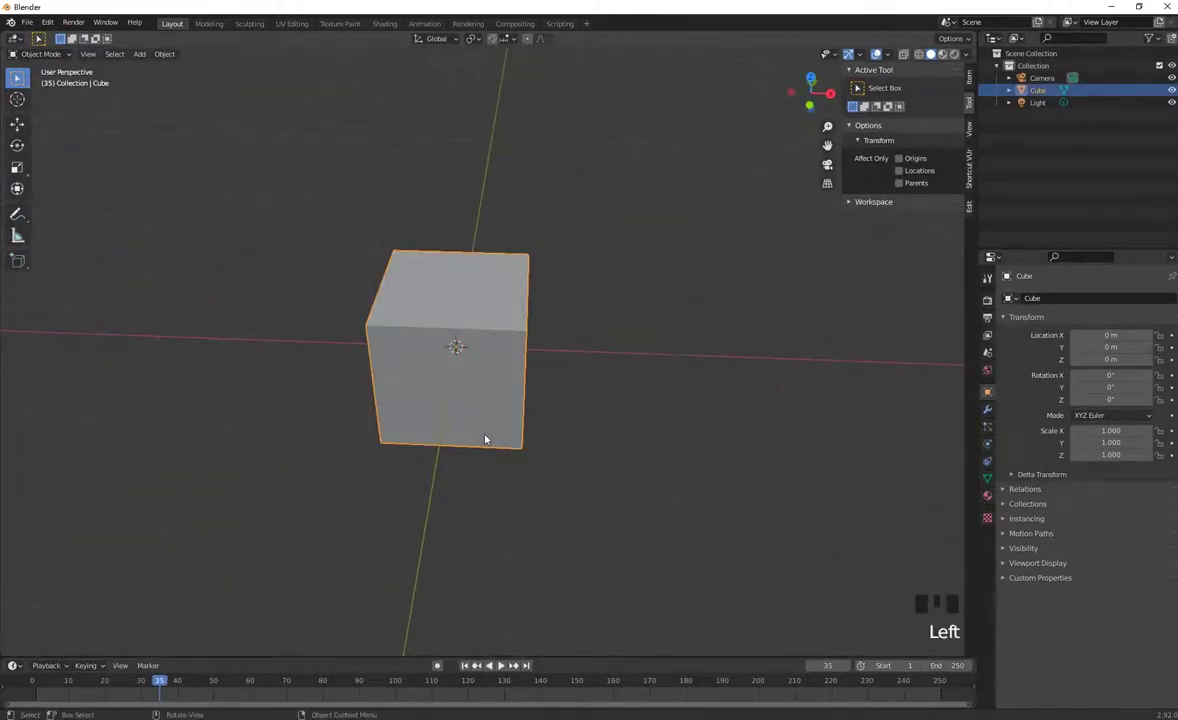
pyautogui.moveTo(549, 422); pyautogui.dragTo(538, 421)
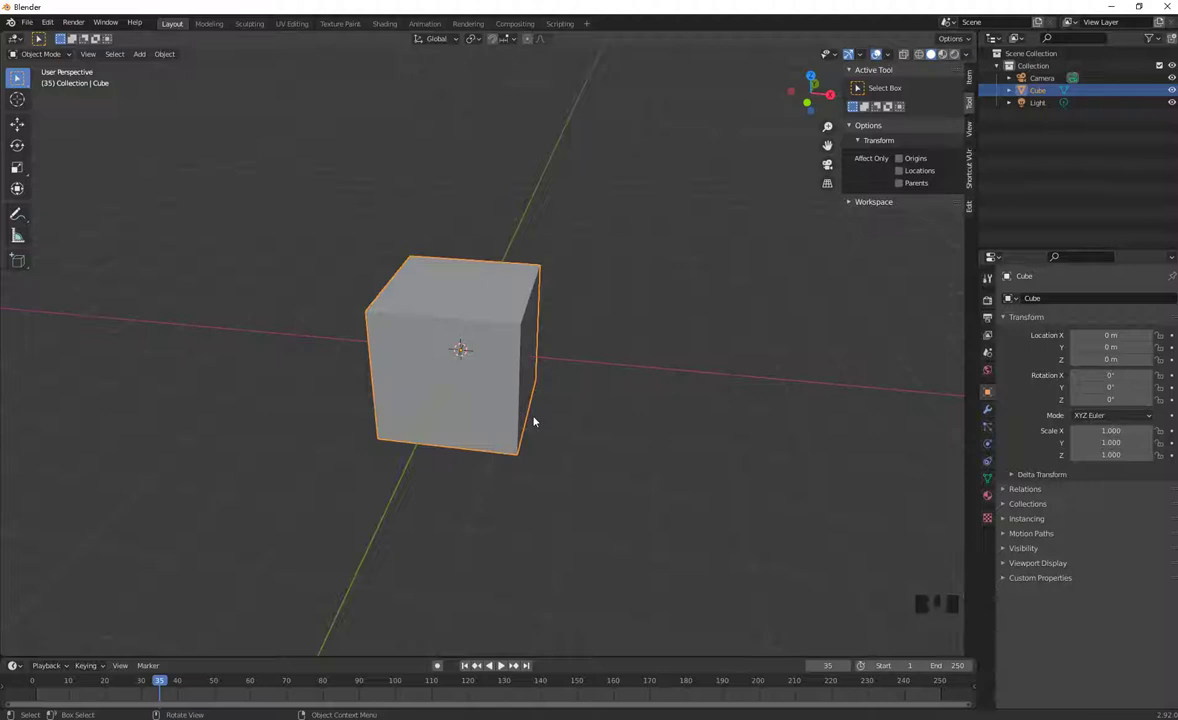
pyautogui.click(562, 431)
pyautogui.click(455, 420)
# View the cube from the front and browse the Add > Mesh list without adding anything
pyautogui.press('KP_1')
pyautogui.moveTo(570, 388); pyautogui.dragTo(580, 399)
pyautogui.press('shift+a')
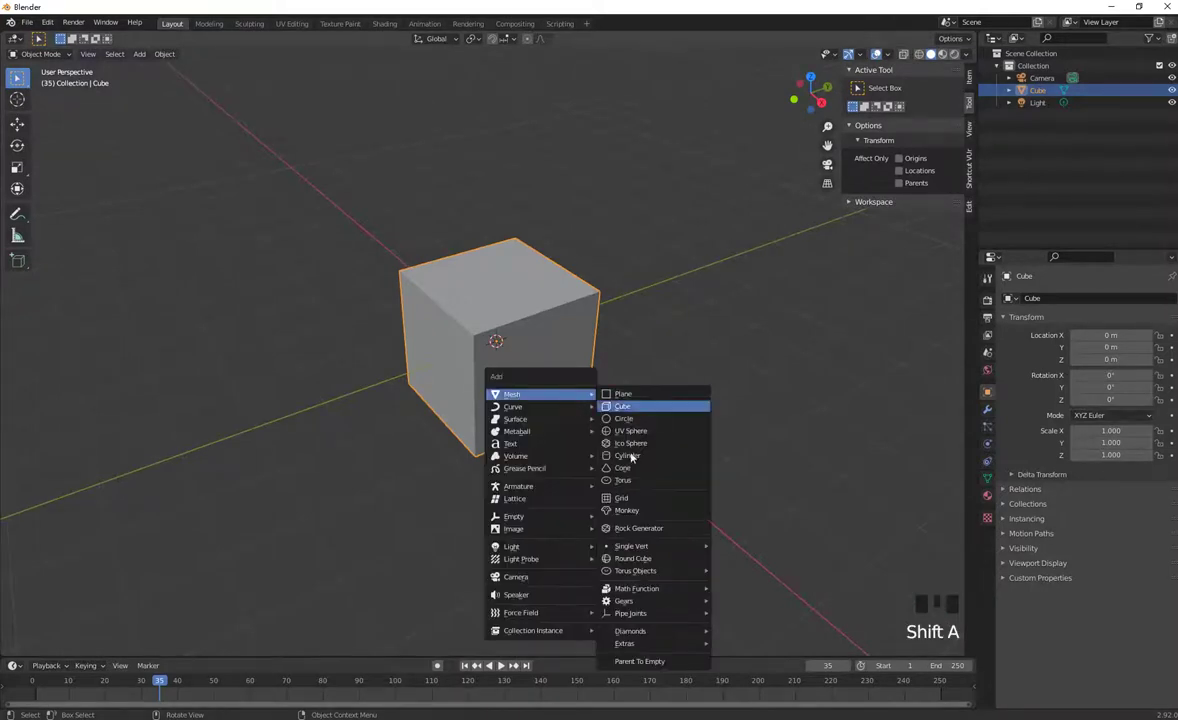
pyautogui.moveTo(666, 164); pyautogui.dragTo(665, 171)
pyautogui.click(487, 372)
# Move the cube up along Z so it sits about 1.1 m above the ground
pyautogui.press('g')
pyautogui.press('KP_1')
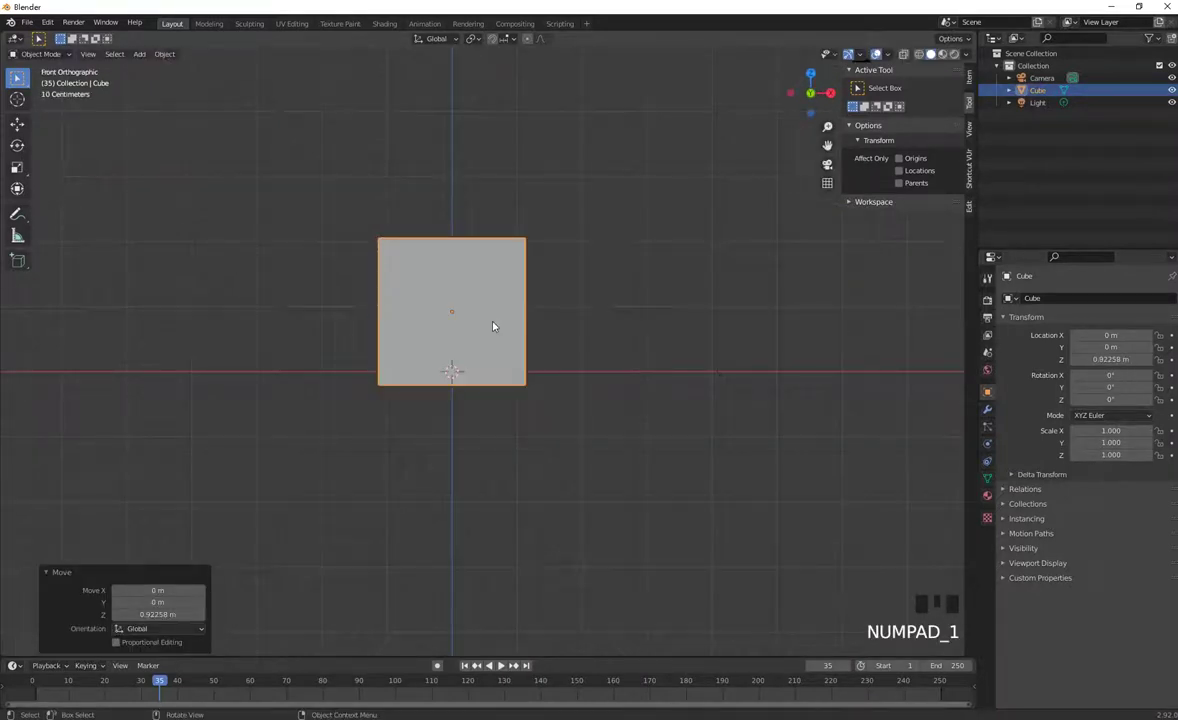
pyautogui.press('g')
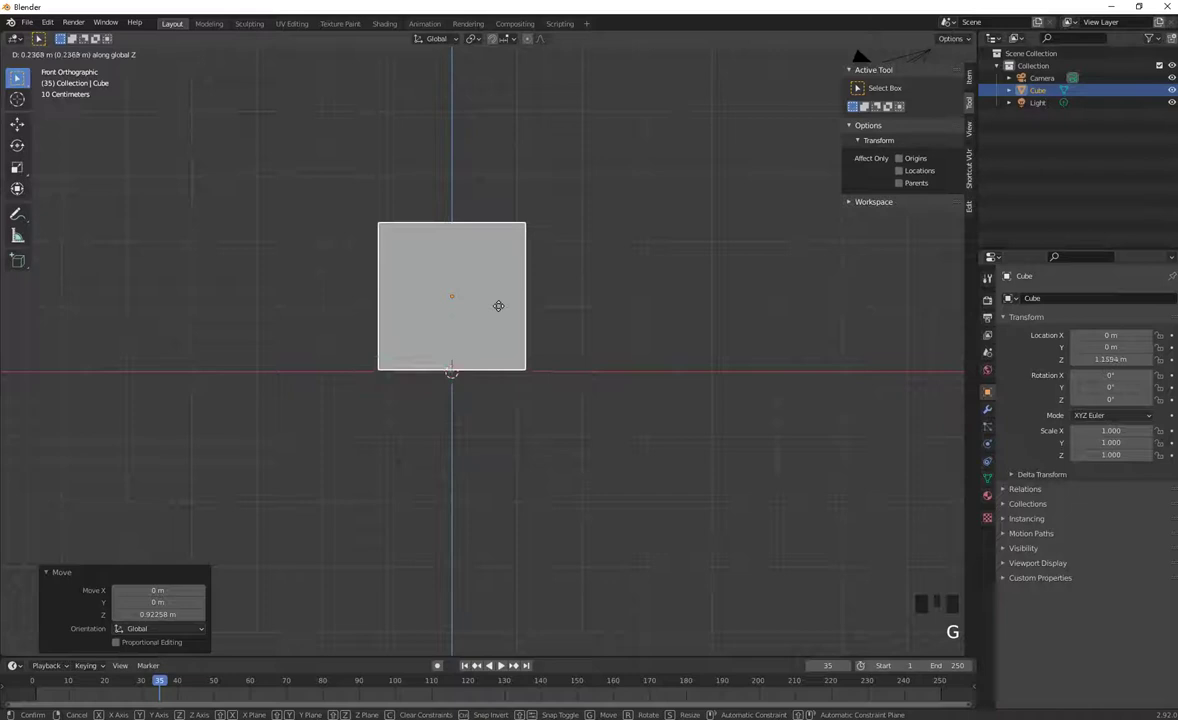
pyautogui.moveTo(612, 392); pyautogui.dragTo(607, 397)
pyautogui.scroll(-3)
pyautogui.moveTo(611, 447); pyautogui.dragTo(596, 435)
# Add a cone and start lifting it vertically onto the top of the cube
pyautogui.press('shift+a')
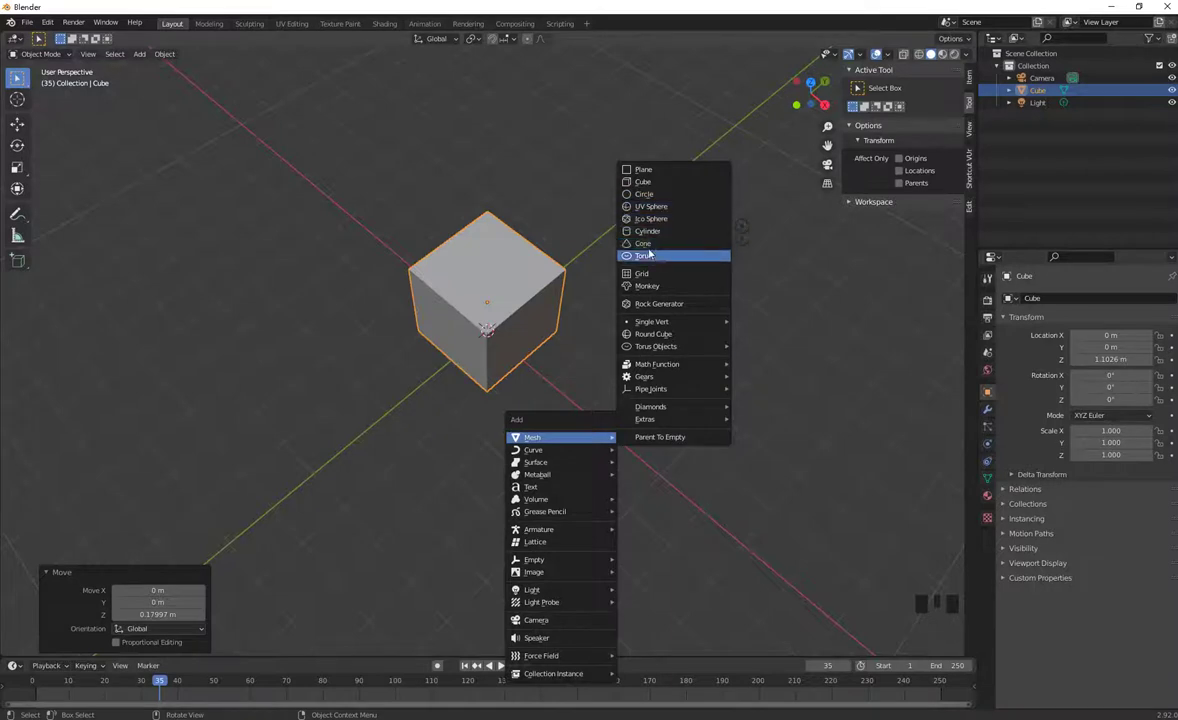
pyautogui.press('g')
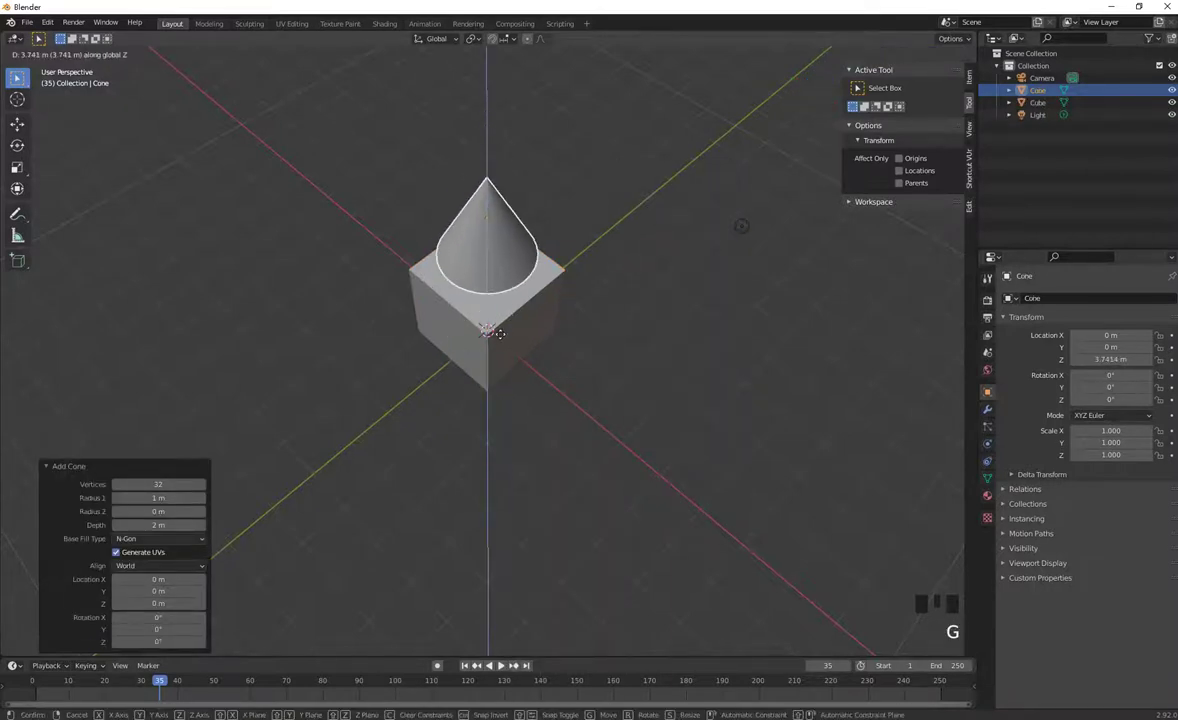
# Orbit around the cube and cone and settle the cone on top of the raised cube
pyautogui.moveTo(631, 339); pyautogui.dragTo(519, 459)
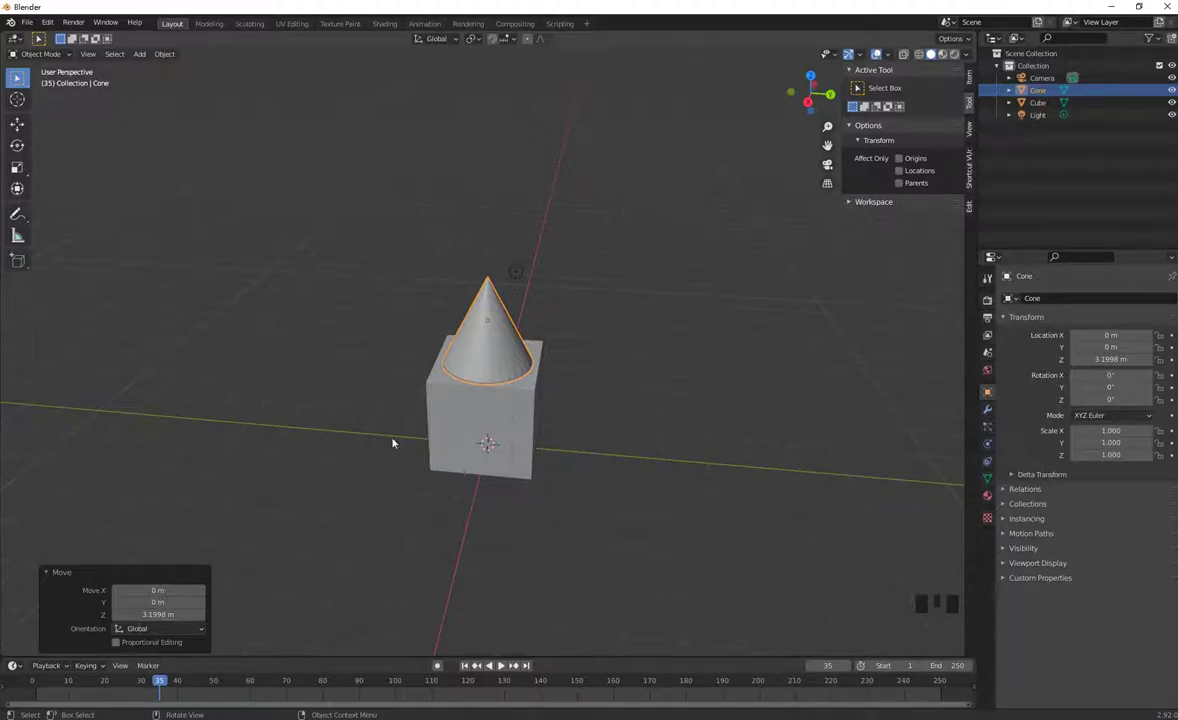
pyautogui.click(503, 424)
pyautogui.click(445, 320)
pyautogui.click(466, 375)
pyautogui.click(451, 403)
pyautogui.click(455, 407)
pyautogui.click(478, 372)
pyautogui.click(647, 410)
# Show the cone's location, scale and dimensions in the Item sidebar and open the interaction mode list
pyautogui.click(449, 377)
pyautogui.click(488, 369)
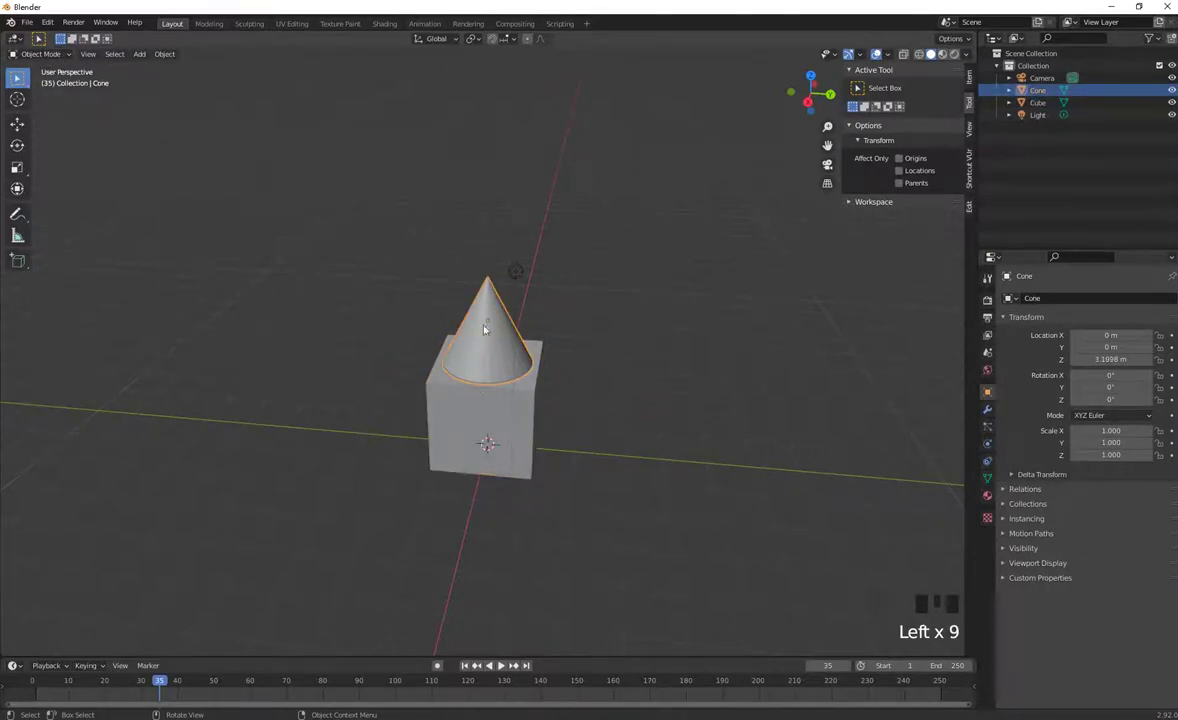
pyautogui.moveTo(749, 479); pyautogui.dragTo(547, 406)
pyautogui.click(496, 345)
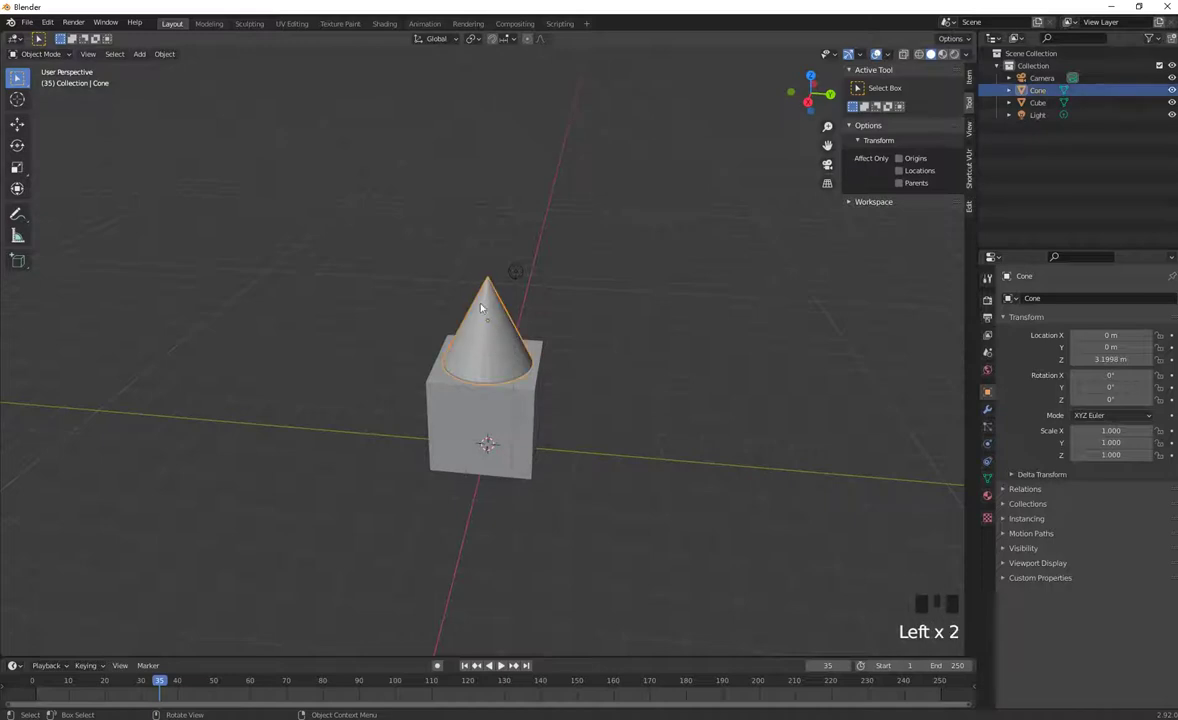
pyautogui.click(488, 353)
pyautogui.click(472, 319)
pyautogui.click(975, 83)
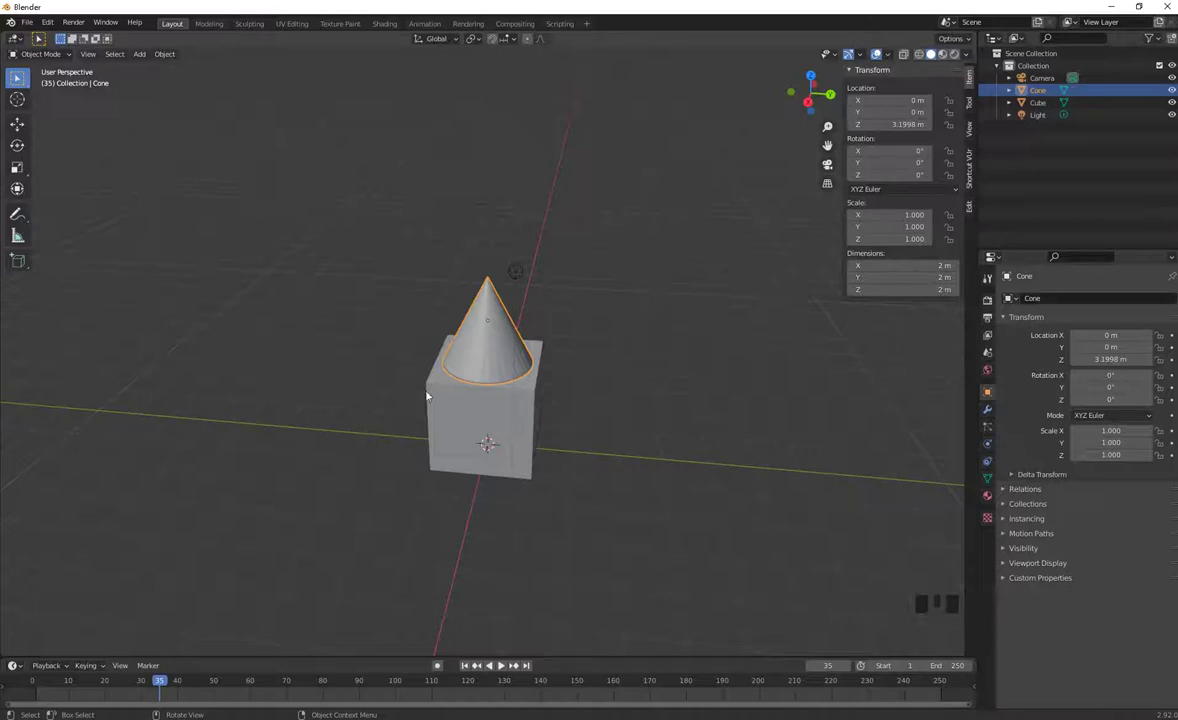
pyautogui.click(51, 59)
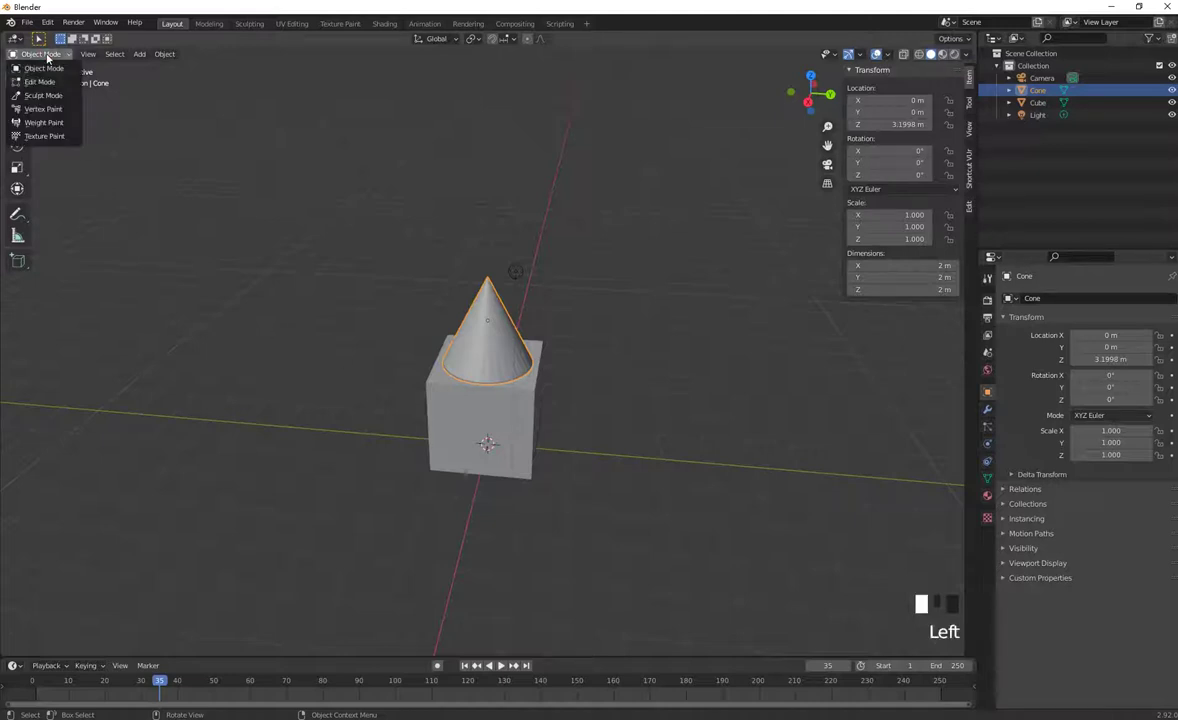
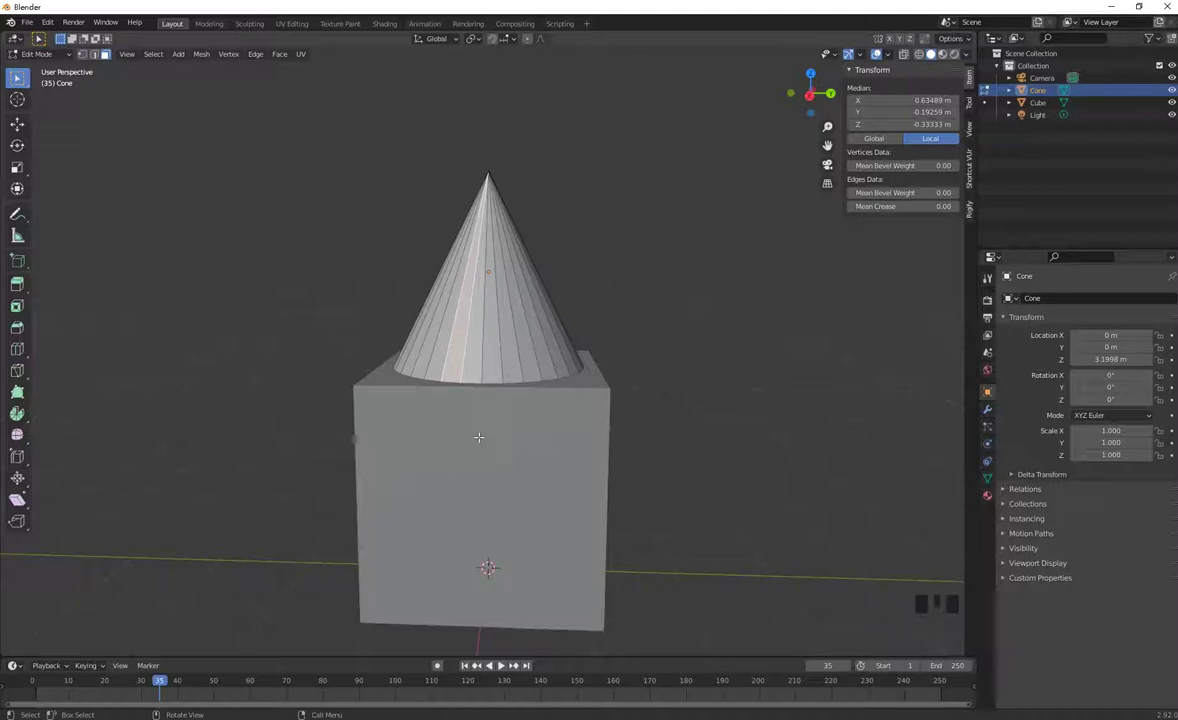
# Toggle local view with numpad / repeatedly to isolate the selected object on its own
pyautogui.press('KP_Divide')
pyautogui.press('KP_Divide')
pyautogui.press('KP_Divide')
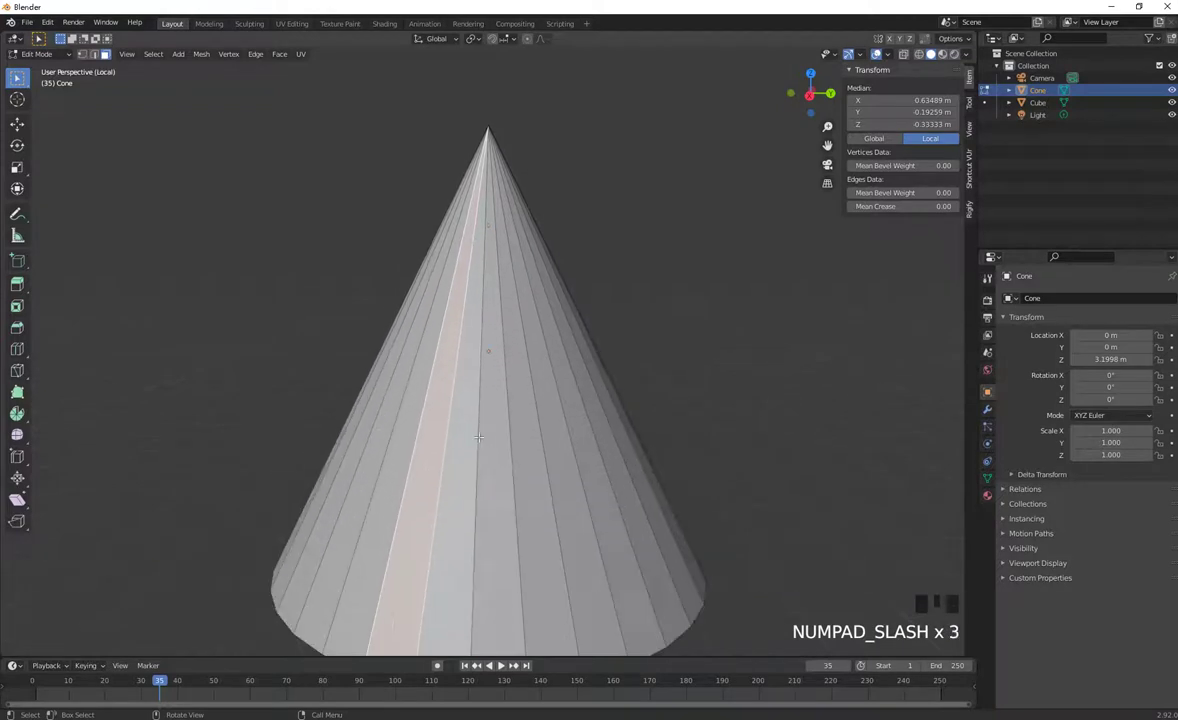
pyautogui.press('KP_Divide')
pyautogui.press('KP_Divide')
pyautogui.press('KP_Divide')
pyautogui.press('KP_Divide')
pyautogui.press('KP_Divide')
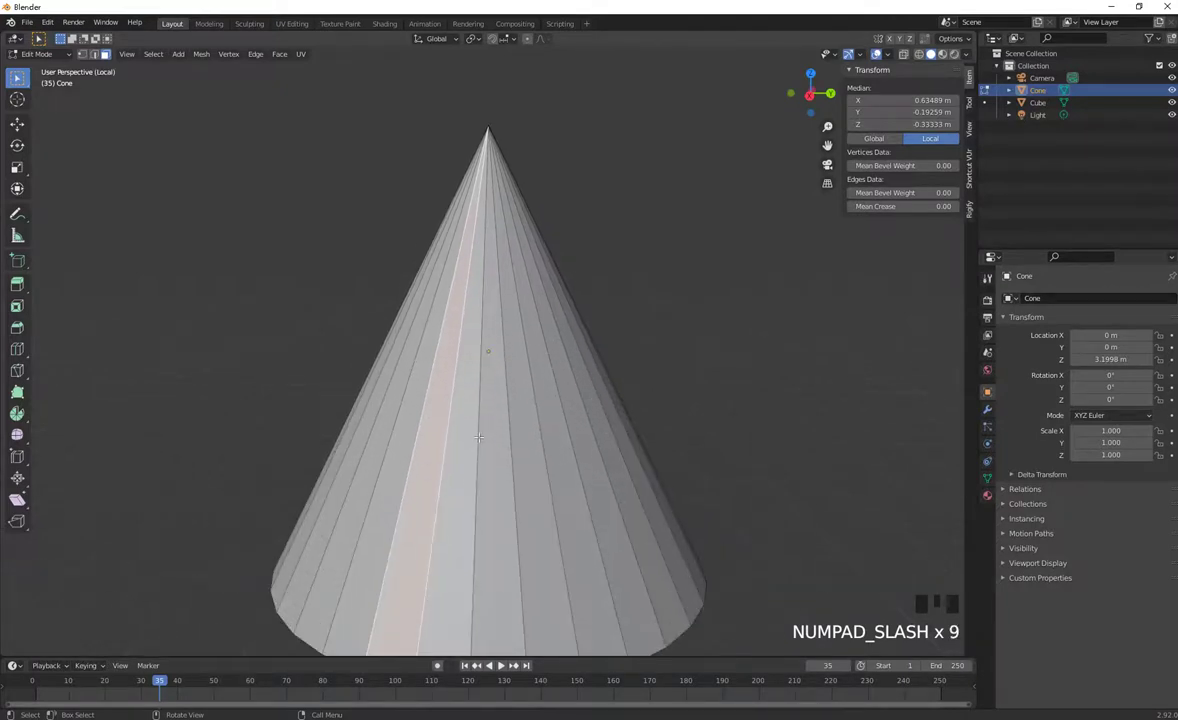
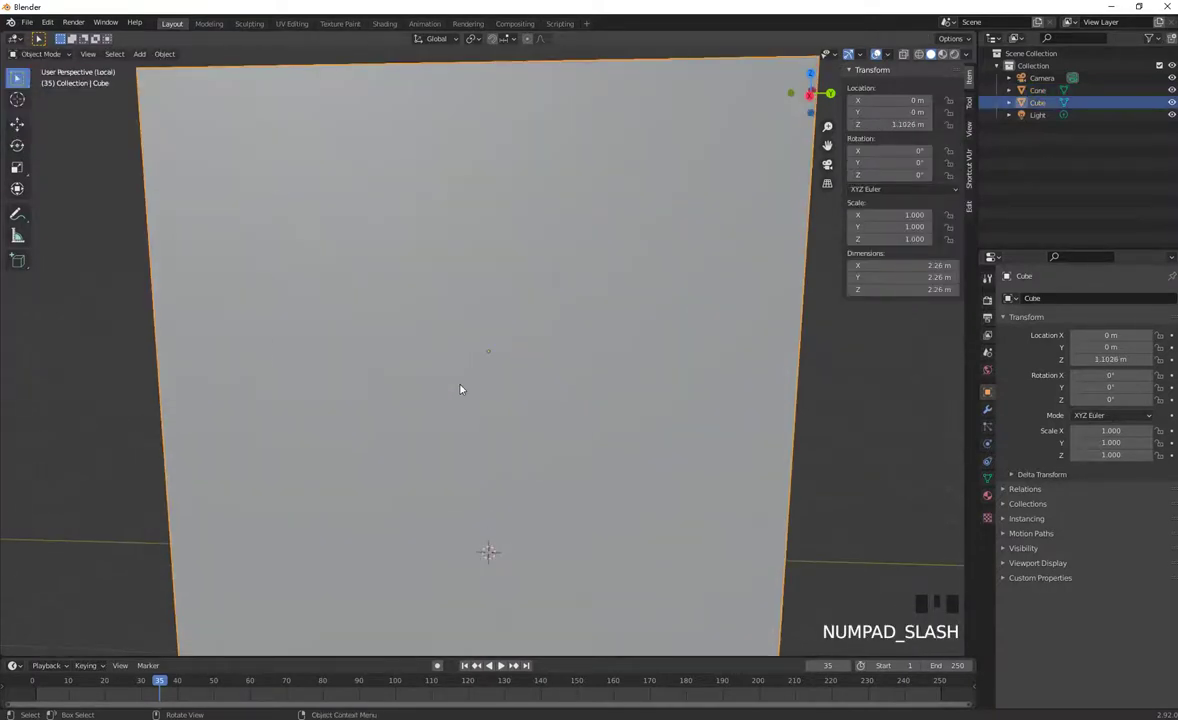
# Leave local view so the cone reappears and orbit around the cube and cone
pyautogui.press('KP_Divide')
pyautogui.moveTo(285, 362); pyautogui.dragTo(104, 109)
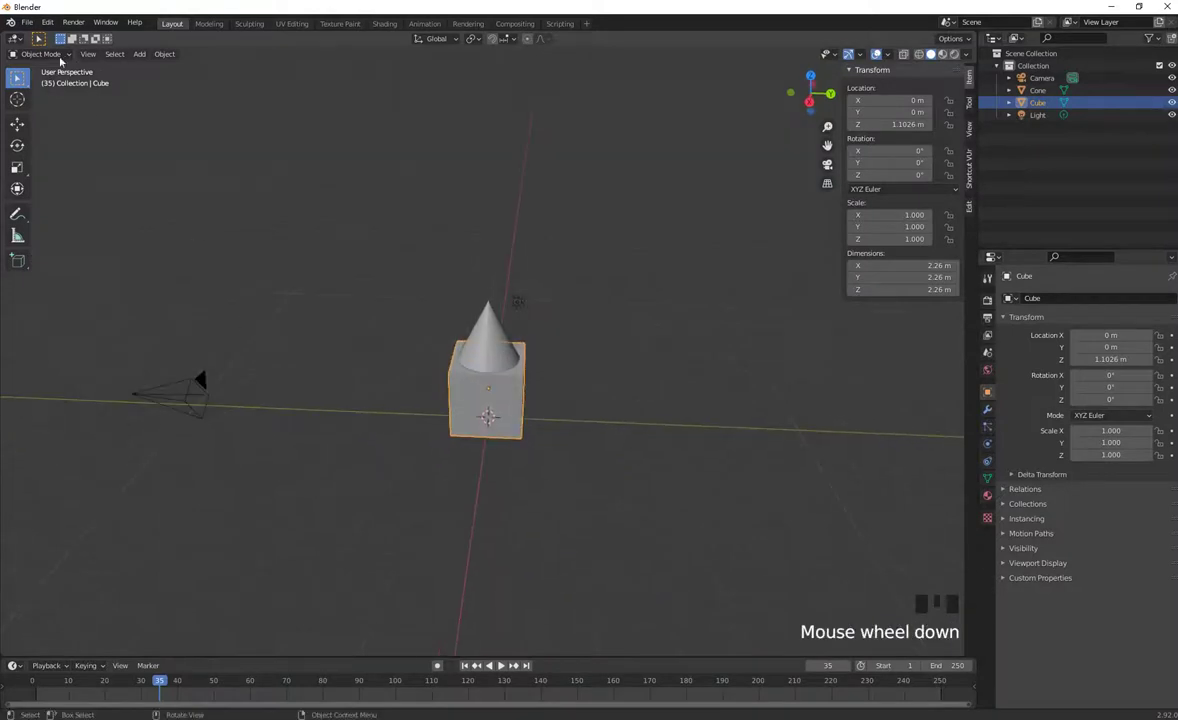
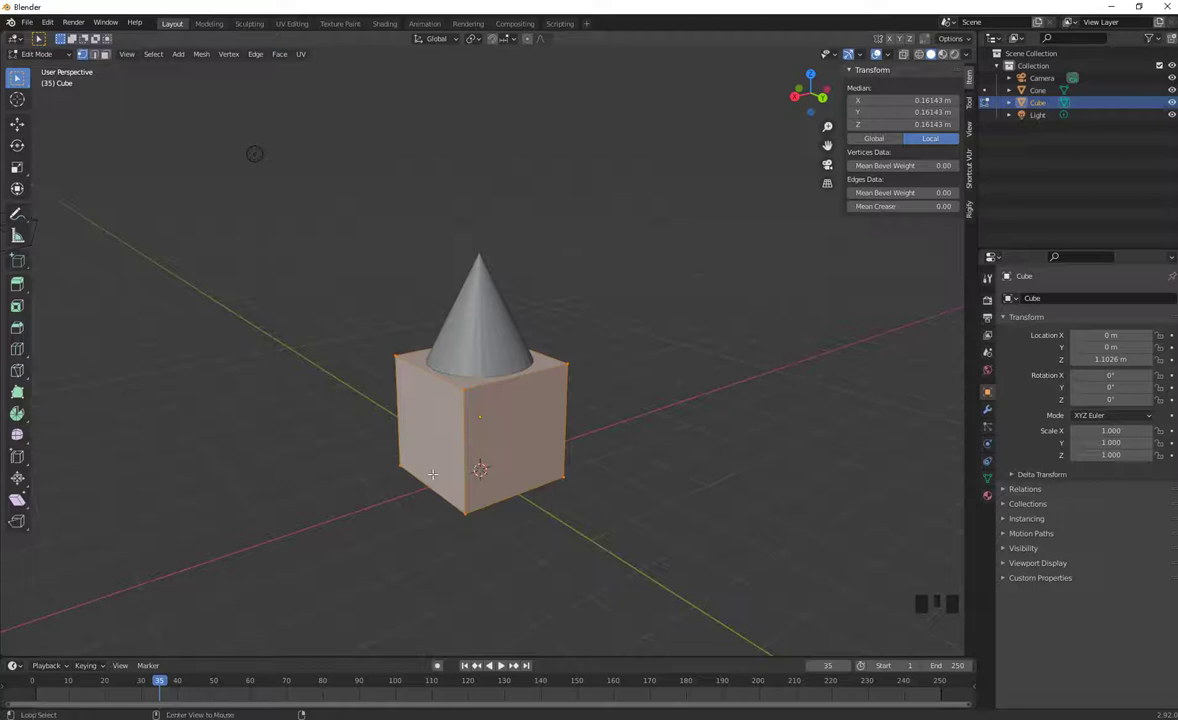
# Toggle X-ray shading so hidden faces of the Cube's mesh can be reached
pyautogui.press('alt+z')
pyautogui.press('alt+z')
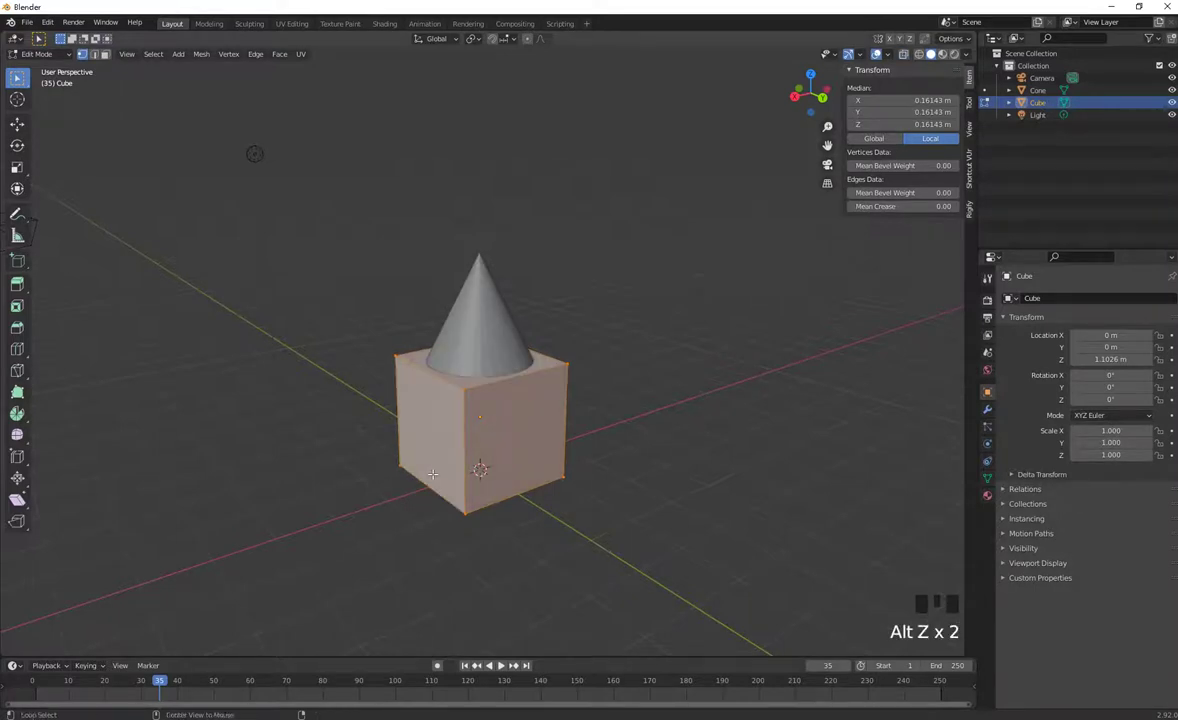
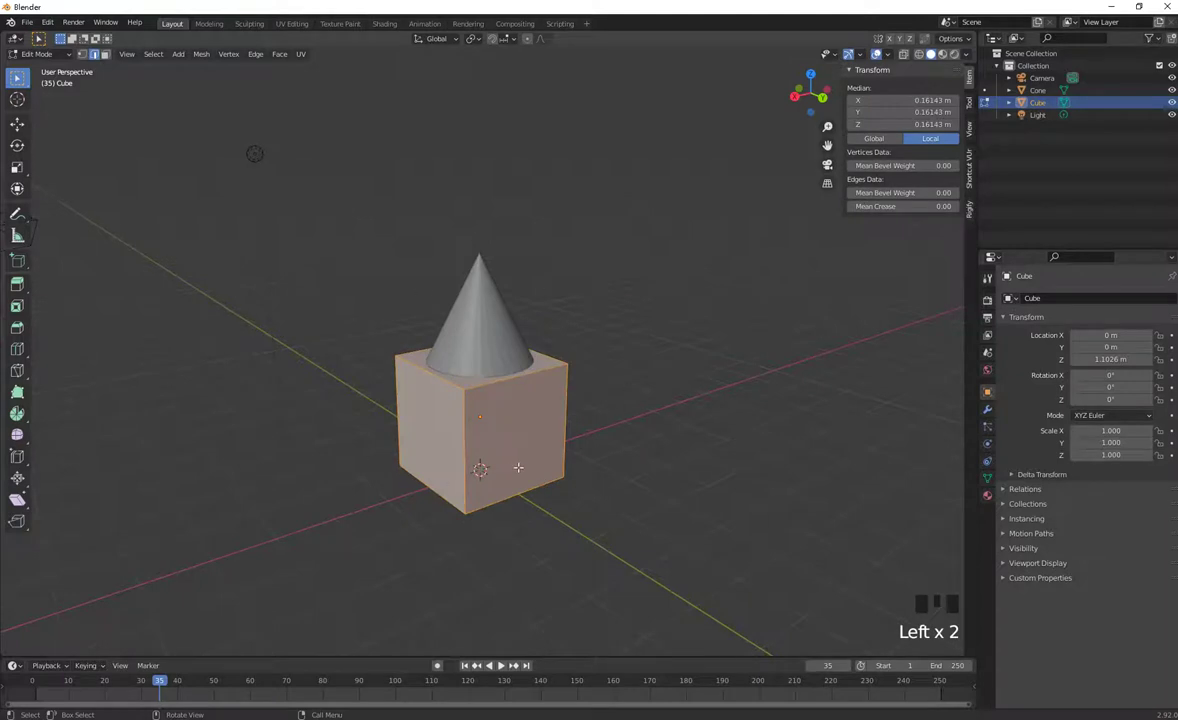
pyautogui.press('alt+z')
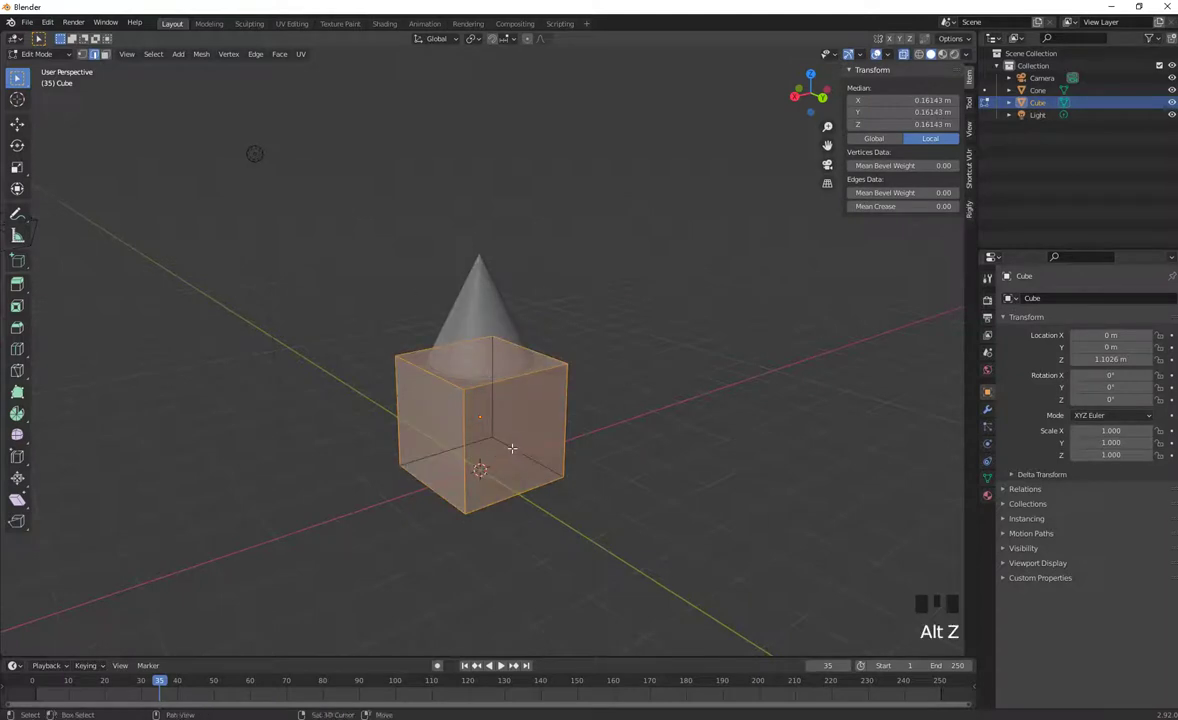
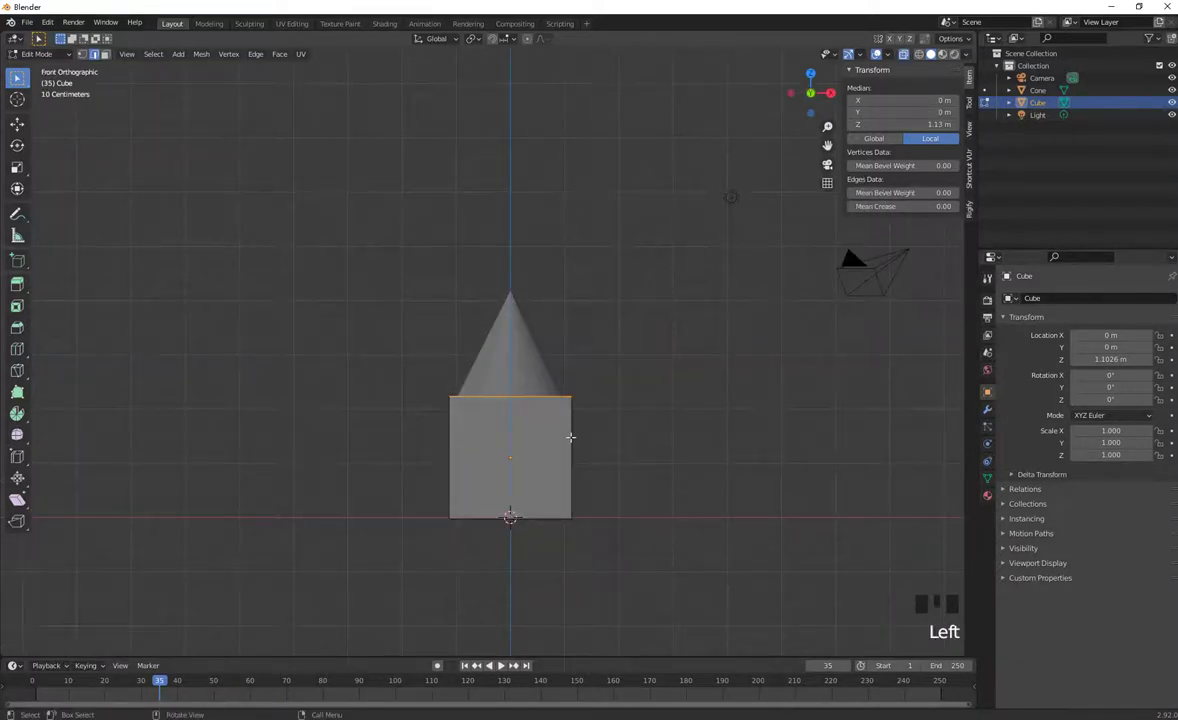
# Raise the Cube's top face about 3.3 m, stretching it into a tall block around the cone
pyautogui.press('g')
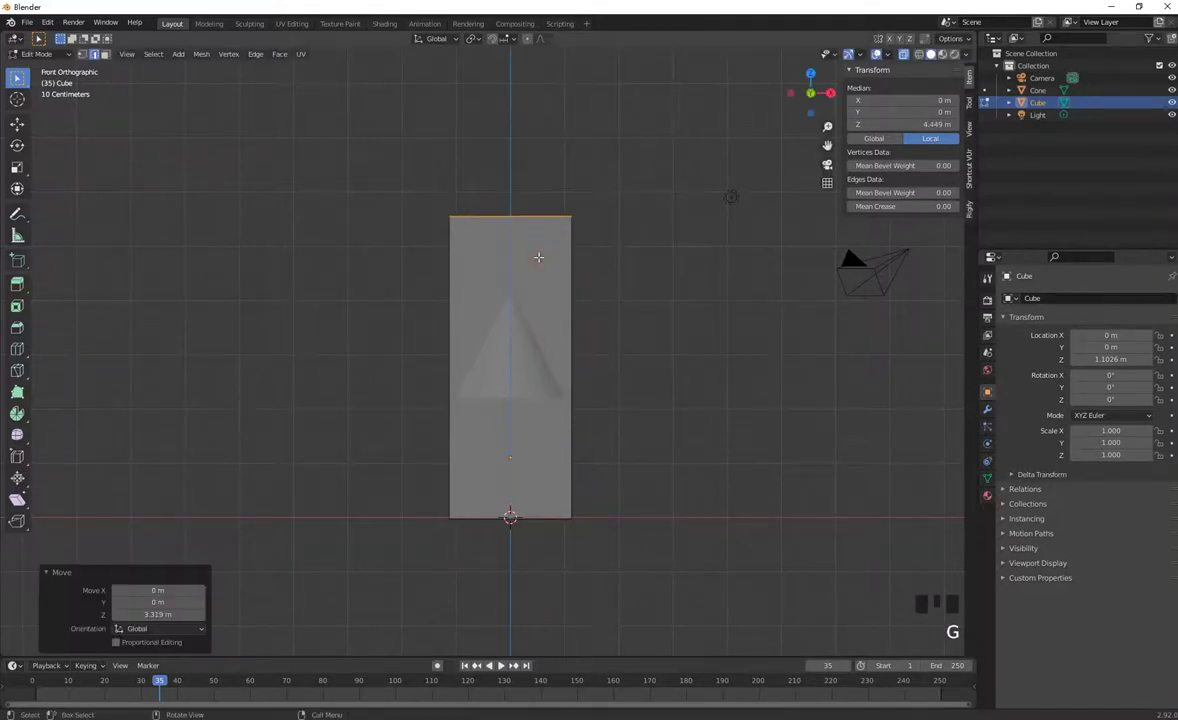
pyautogui.press('ctrl+alt+F11')
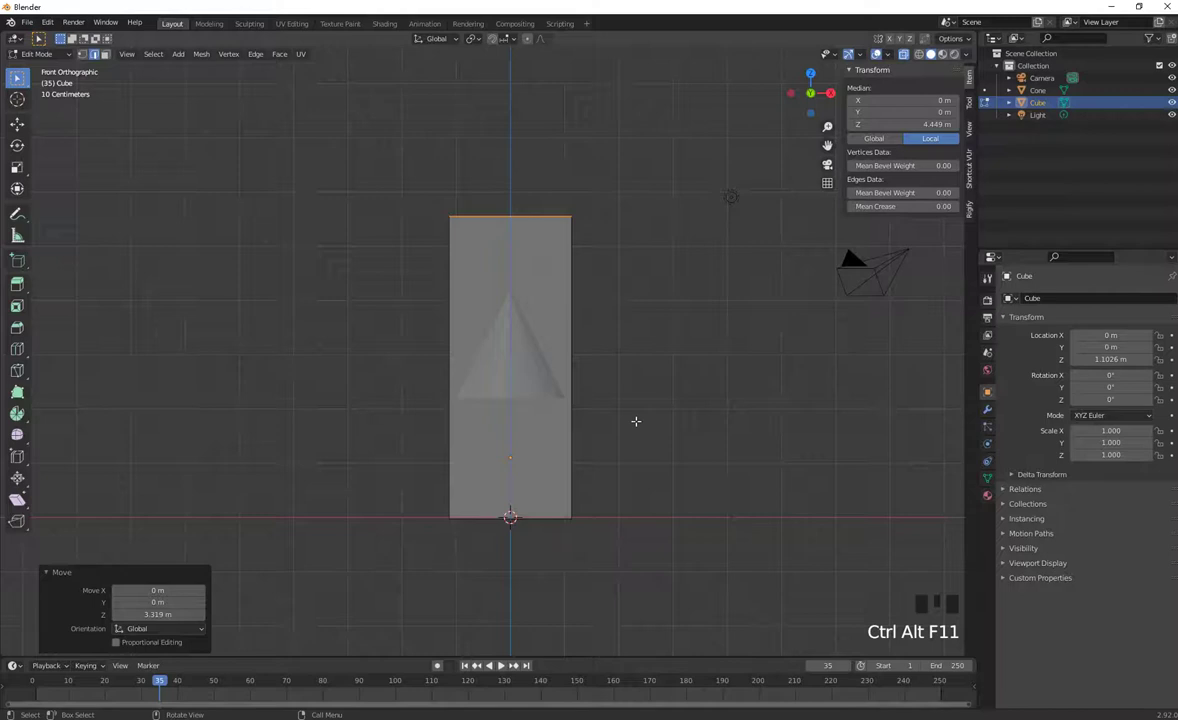
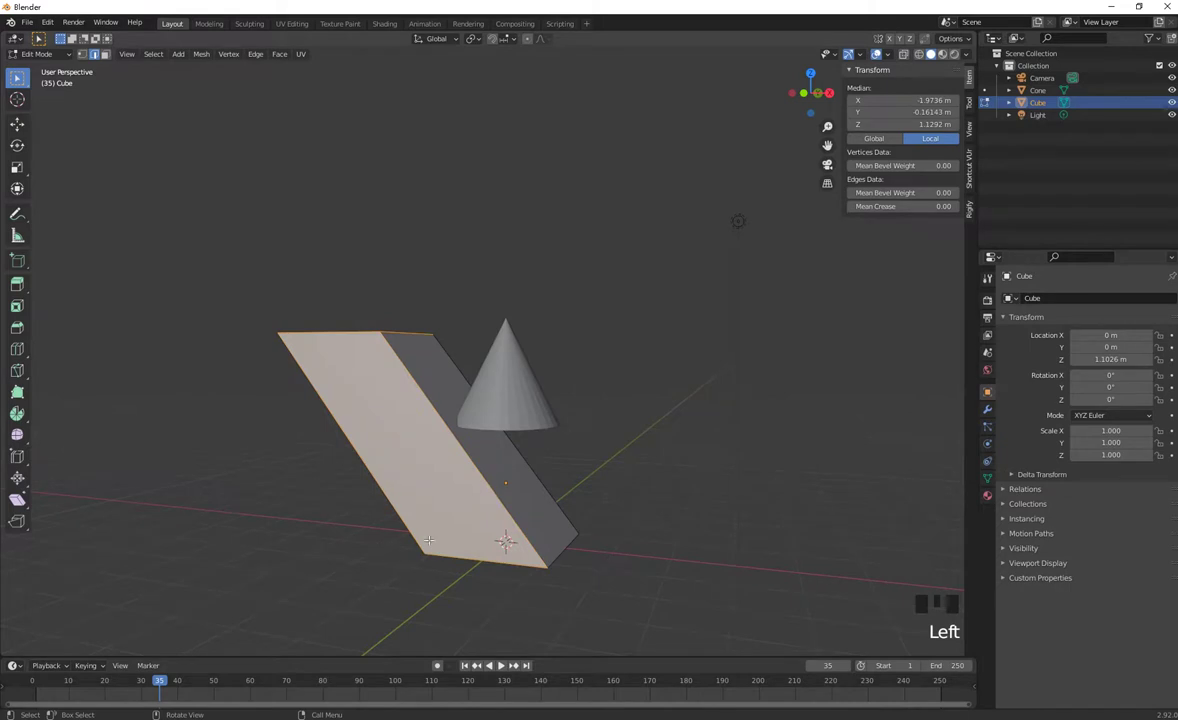
# Move a face, then shift the whole block to about (-1.37, -0.52, 1.44) m beside the cone, undoing a misstep
pyautogui.press('g')
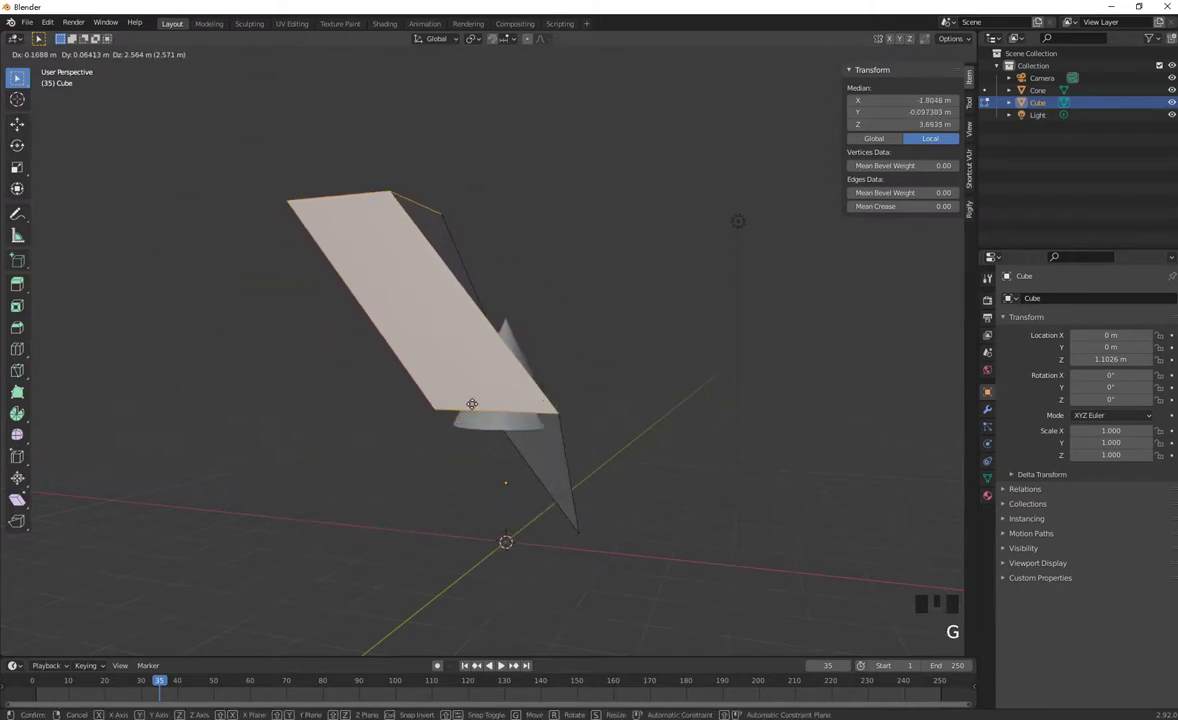
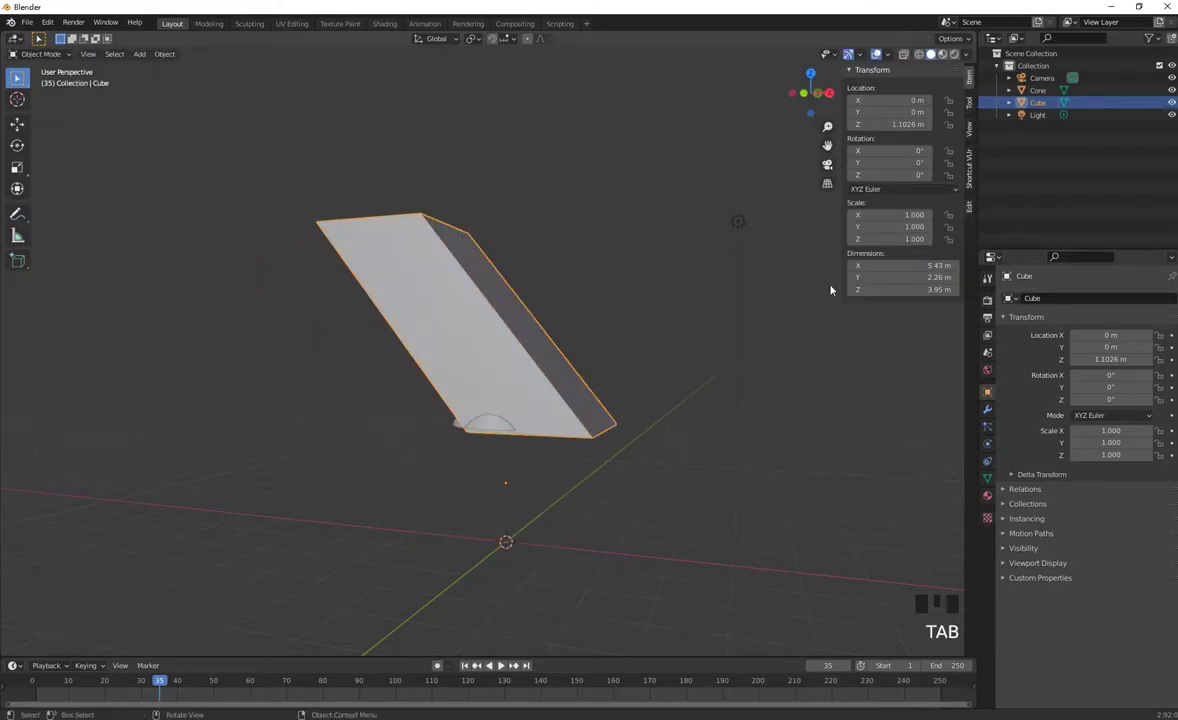
pyautogui.press('g')
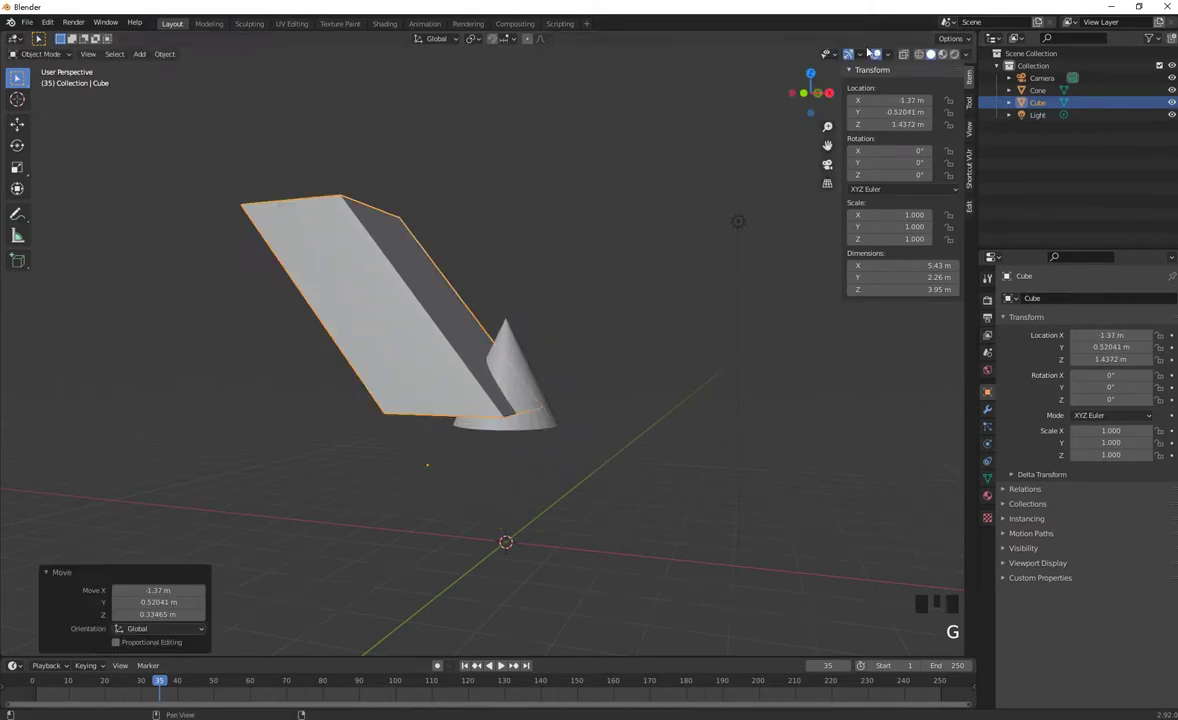
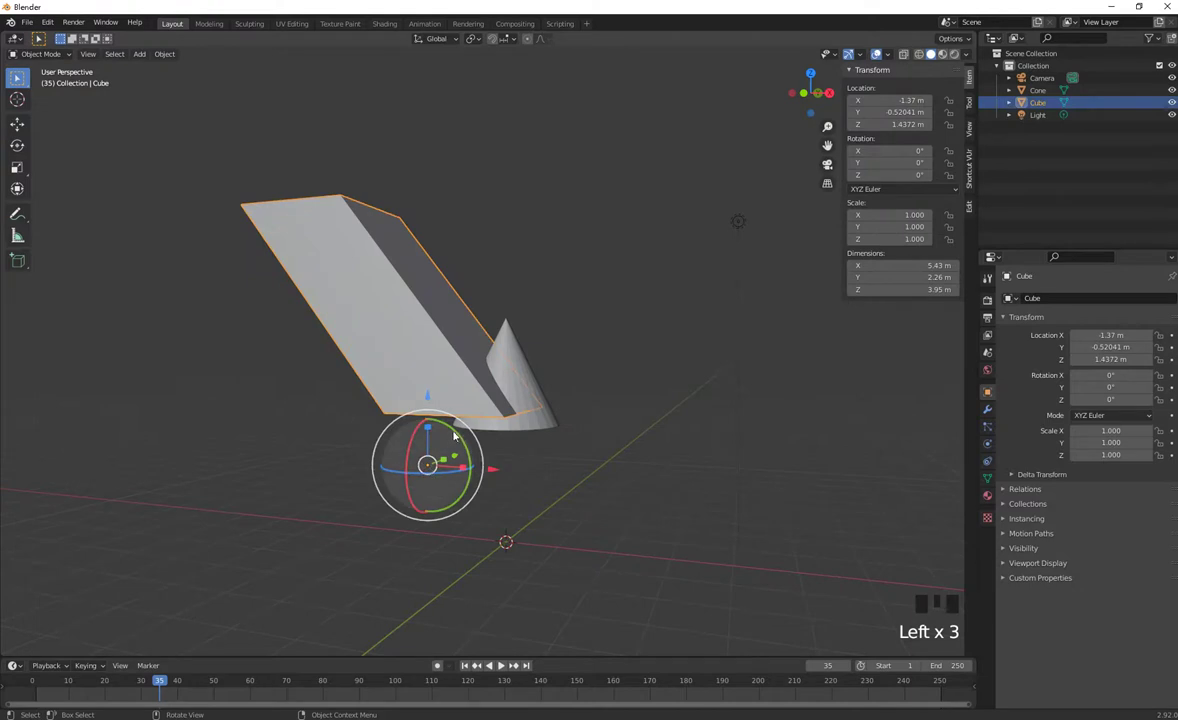
pyautogui.click(459, 430)
pyautogui.press('ctrl+z')
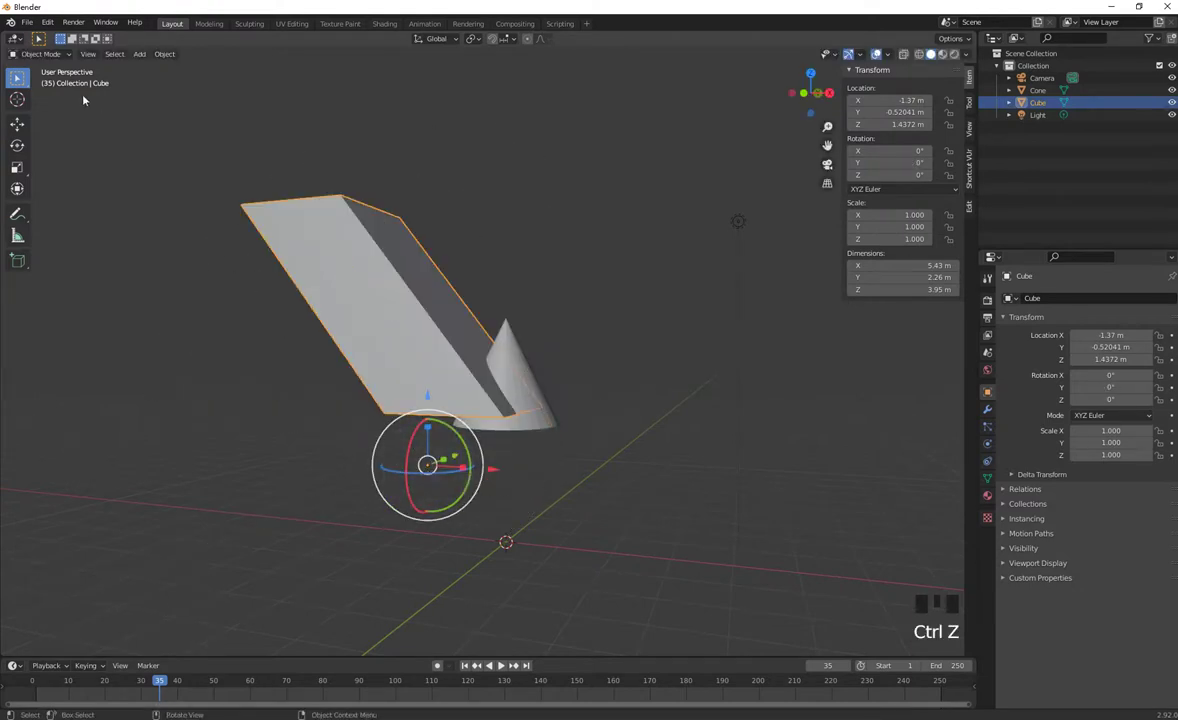
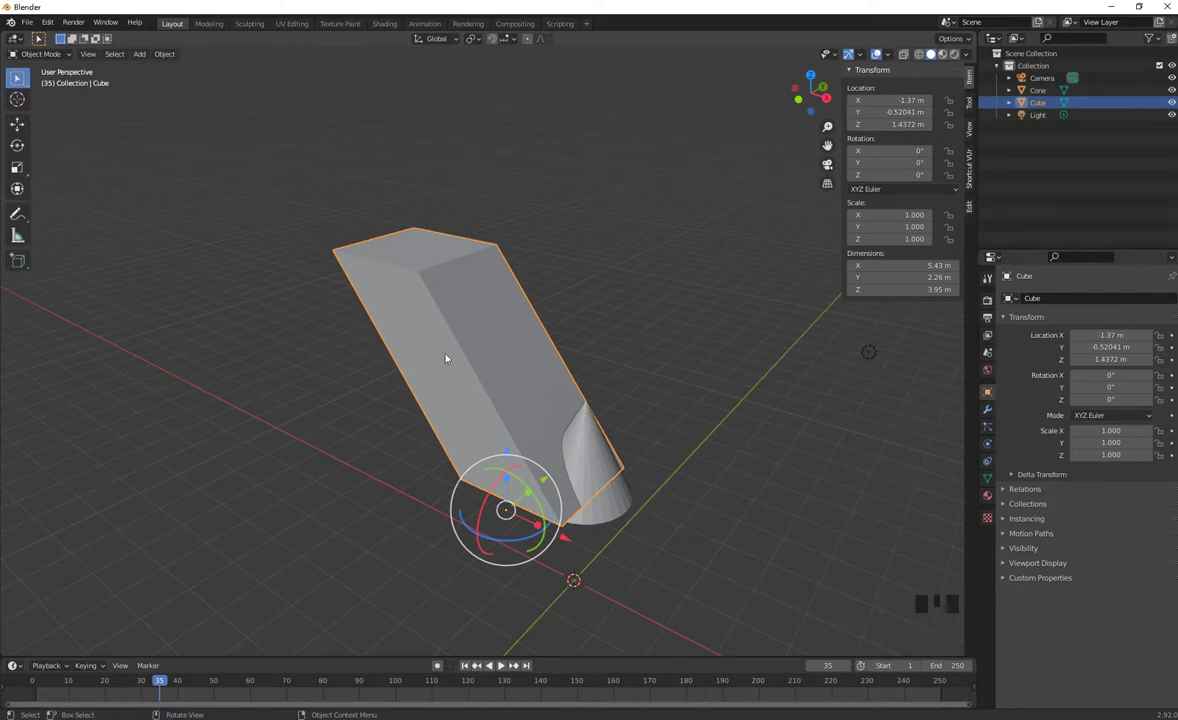
# Return to Edit Mode and scale the block's top face down to about 0.35 to taper it
pyautogui.press('Tab')
pyautogui.press('Tab')
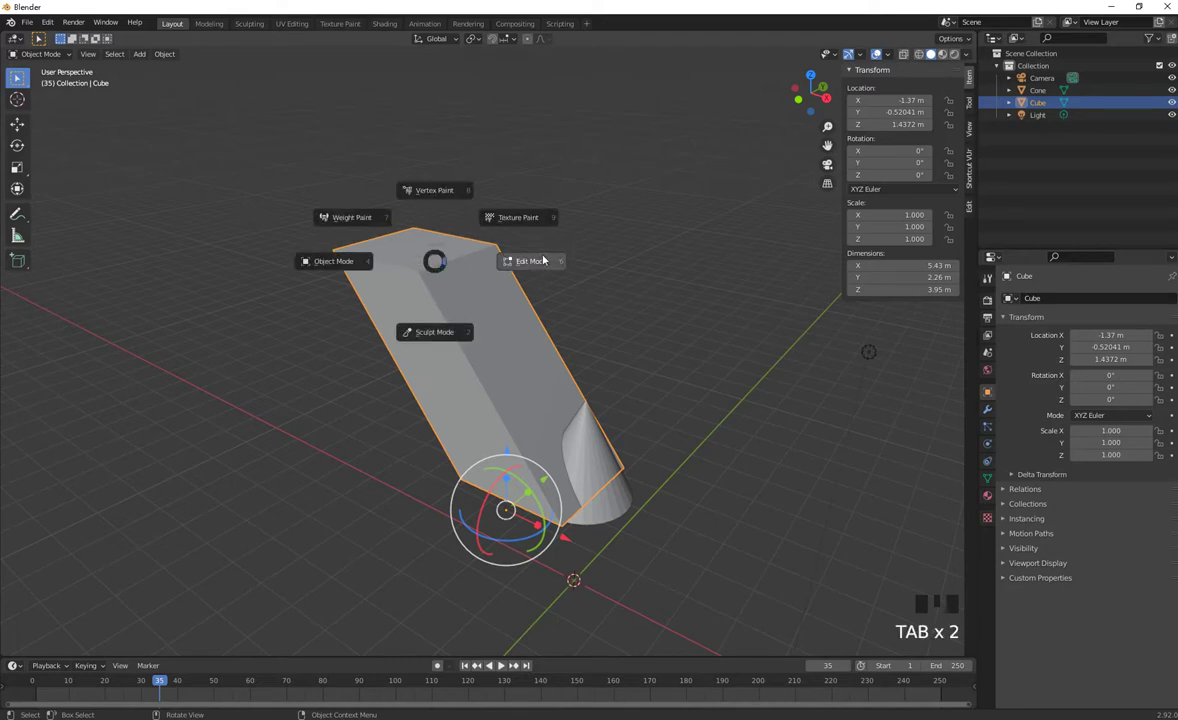
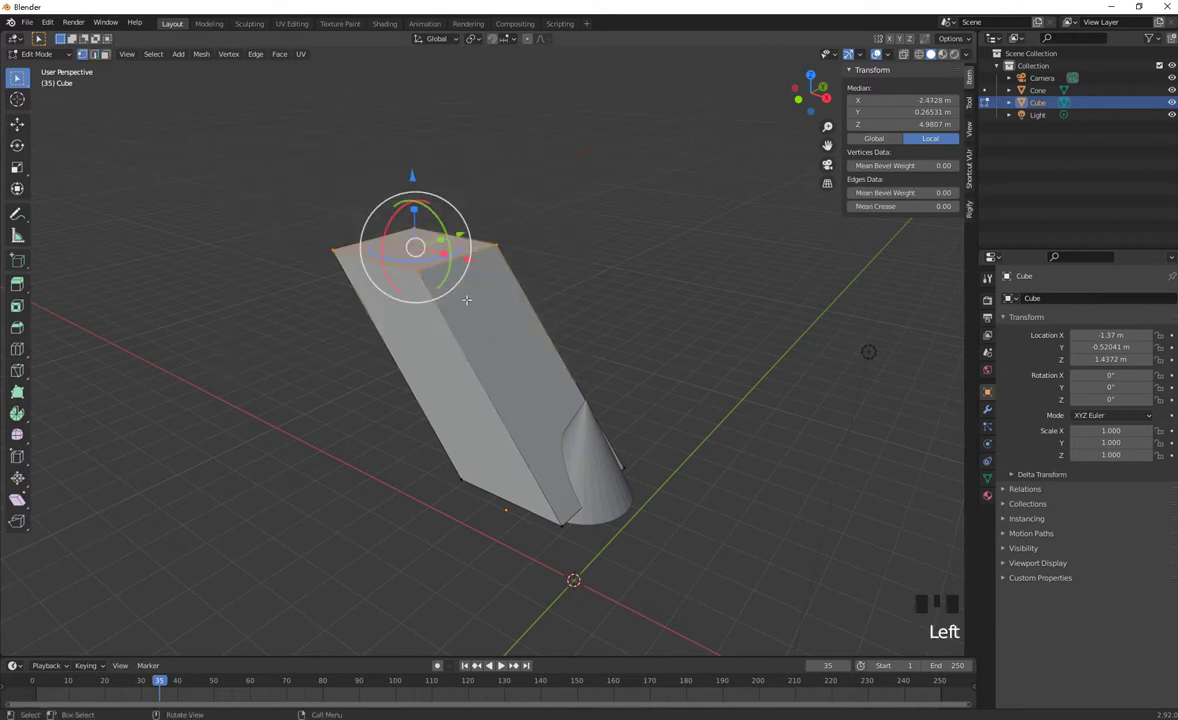
pyautogui.press('s')
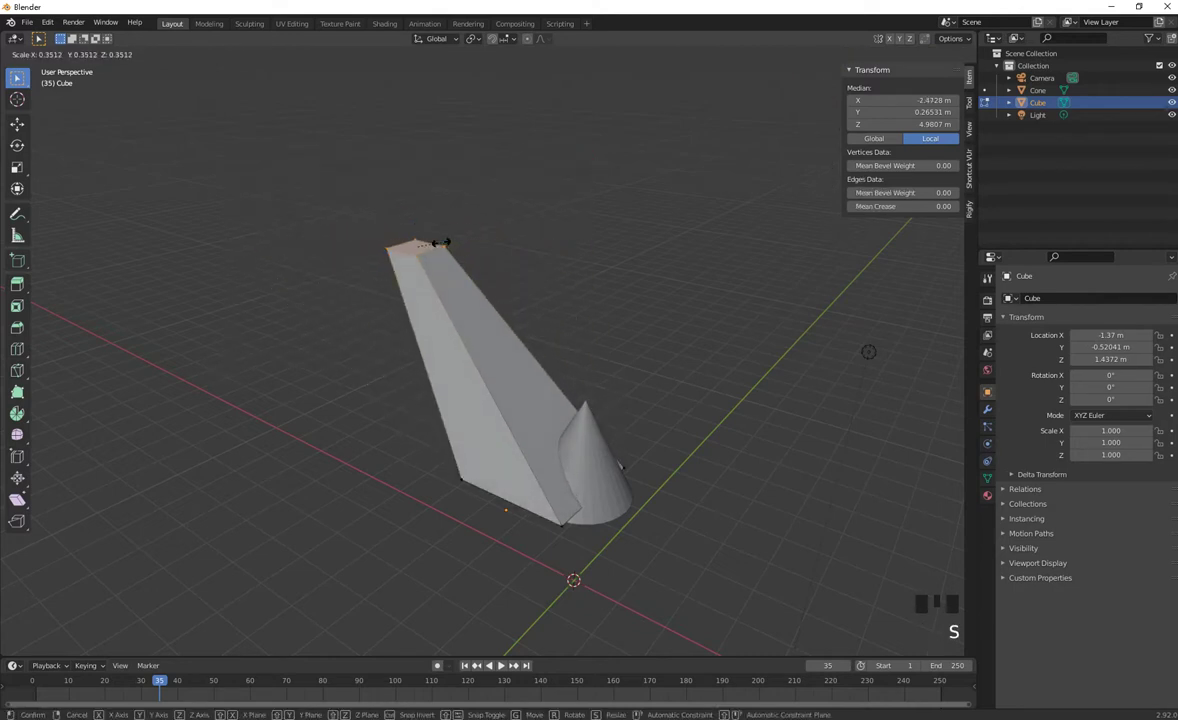